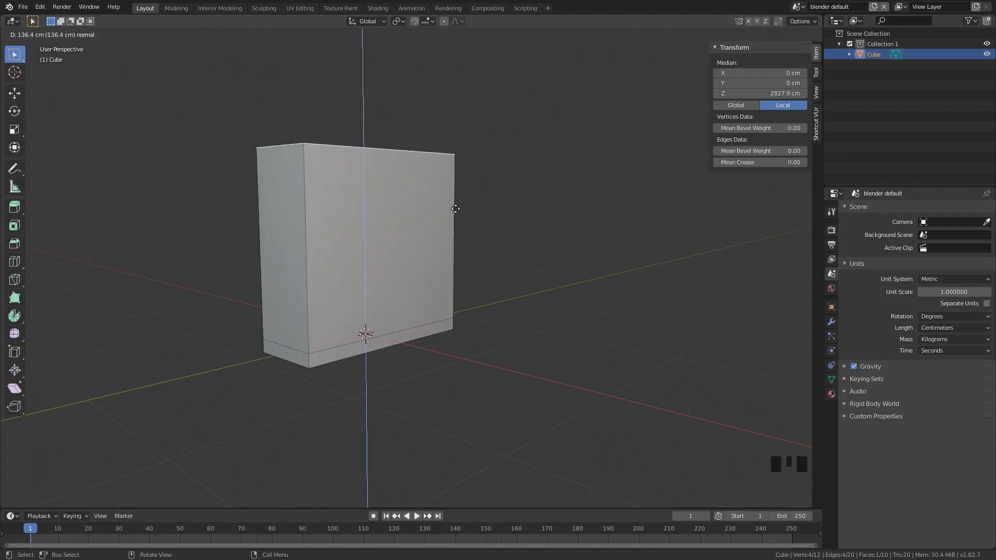
# Return to Object Mode and apply the 55 × 150 × 210 cm block's scale so it reads 1.
pyautogui.scroll(-3)
pyautogui.moveTo(436, 220); pyautogui.dragTo(399, 291)
pyautogui.press('Tab')
pyautogui.middleClick(540, 321)
pyautogui.click(399, 269)
pyautogui.moveTo(435, 275); pyautogui.dragTo(424, 285)
pyautogui.press('ctrl+a')
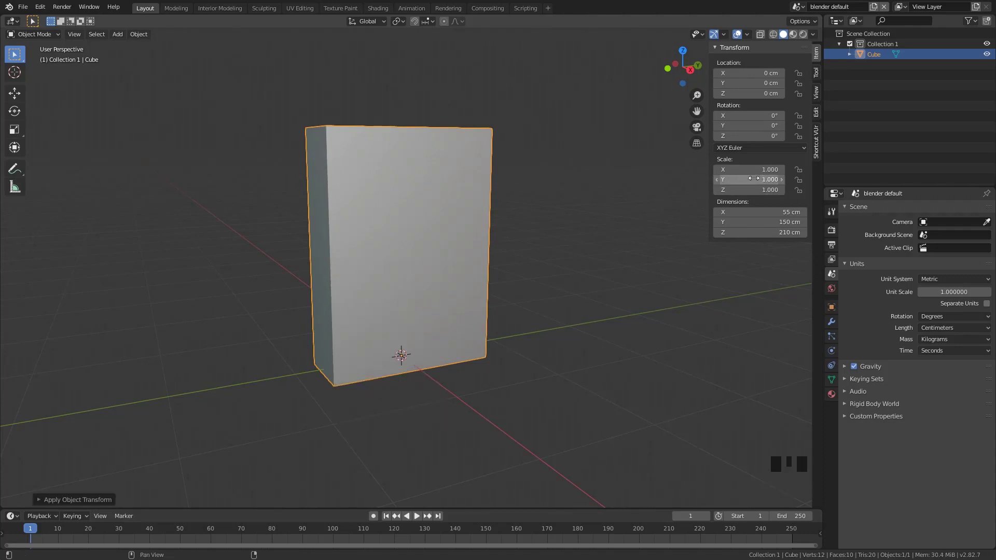
pyautogui.scroll(3)
# Inset the block's front face and extrude it inward to hollow an open-fronted carcass.
pyautogui.click(384, 198)
pyautogui.press('Tab')
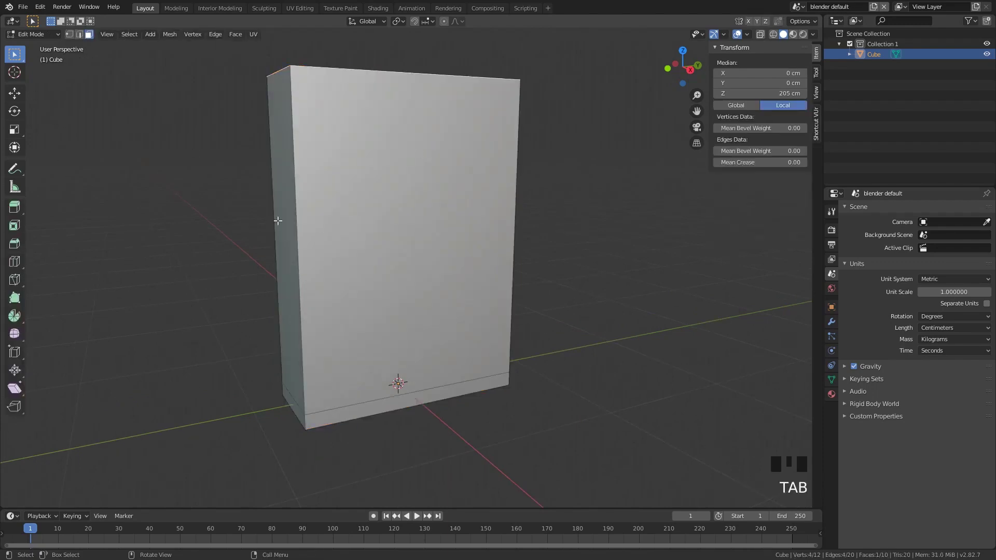
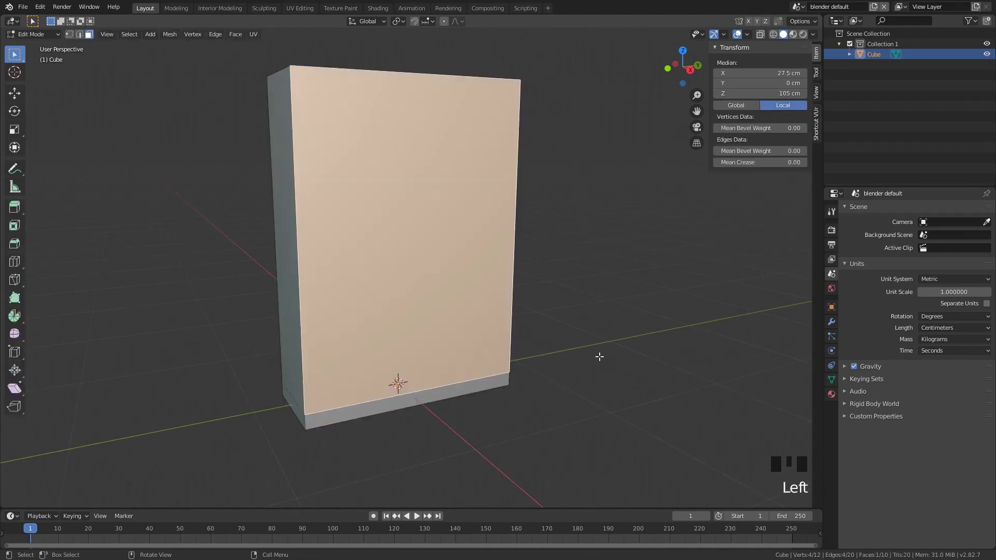
pyautogui.press('i')
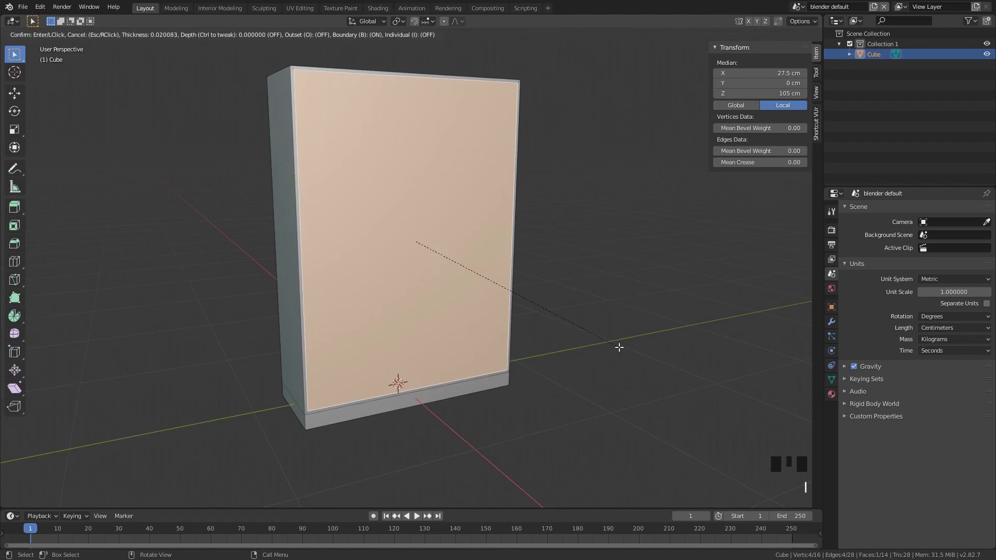
pyautogui.press('e')
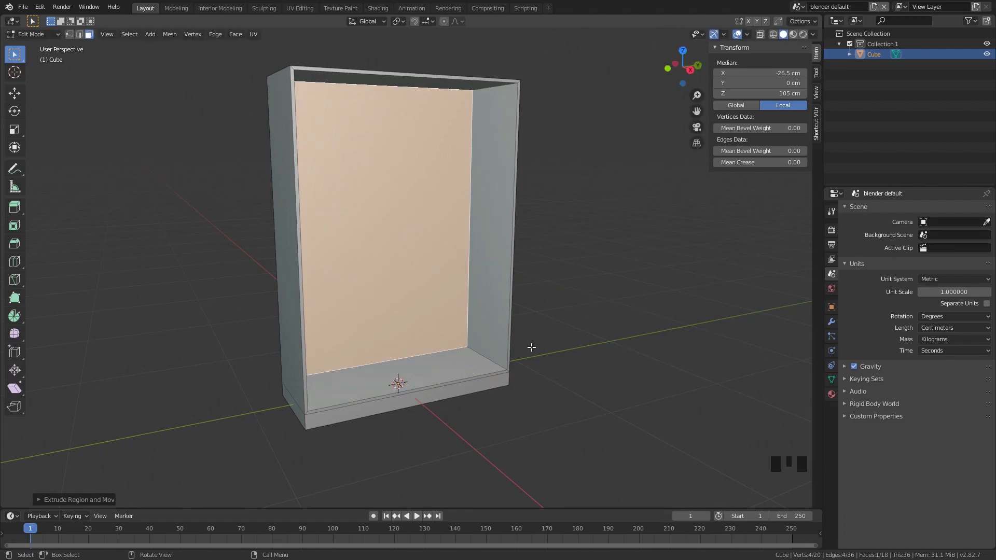
pyautogui.scroll(3)
pyautogui.scroll(-3)
pyautogui.press('Tab')
# Orbit around the hollowed cabinet to check its walls, top, back and base plinth.
pyautogui.moveTo(388, 249); pyautogui.dragTo(400, 242)
pyautogui.click(400, 242)
pyautogui.moveTo(467, 224); pyautogui.dragTo(783, 39)
pyautogui.click(783, 39)
pyautogui.moveTo(816, 33); pyautogui.dragTo(490, 335)
pyautogui.scroll(-3)
pyautogui.scroll(3)
pyautogui.moveTo(511, 338); pyautogui.dragTo(816, 40)
pyautogui.moveTo(816, 40); pyautogui.dragTo(525, 347)
pyautogui.moveTo(525, 347); pyautogui.dragTo(670, 401)
pyautogui.click(670, 402)
# Review the carcass from Edit Mode and settle back on the finished open box.
pyautogui.moveTo(542, 309); pyautogui.dragTo(542, 184)
pyautogui.scroll(-3)
pyautogui.middleClick(386, 311)
pyautogui.press('Tab')
pyautogui.middleClick(925, 519)
pyautogui.scroll(-3)
pyautogui.click(84, 38)
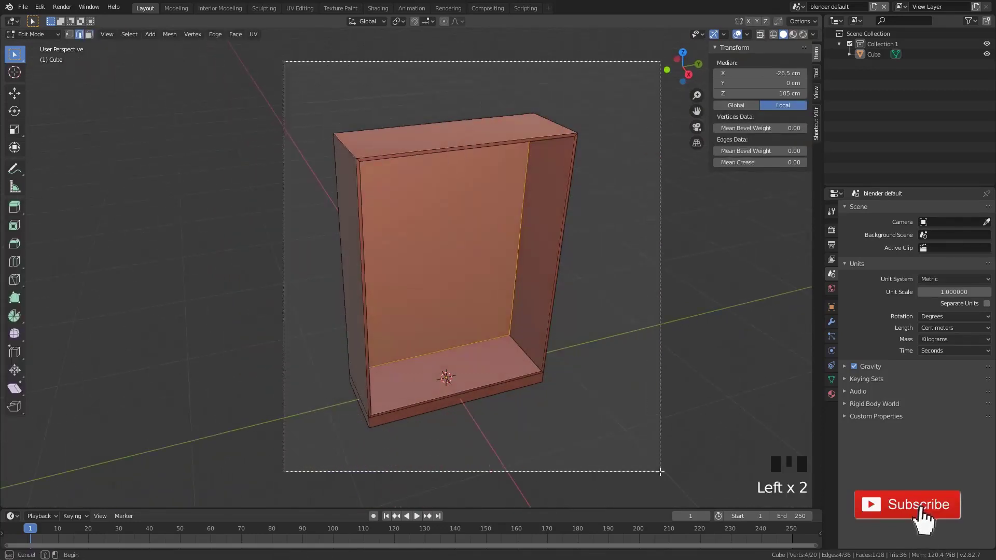
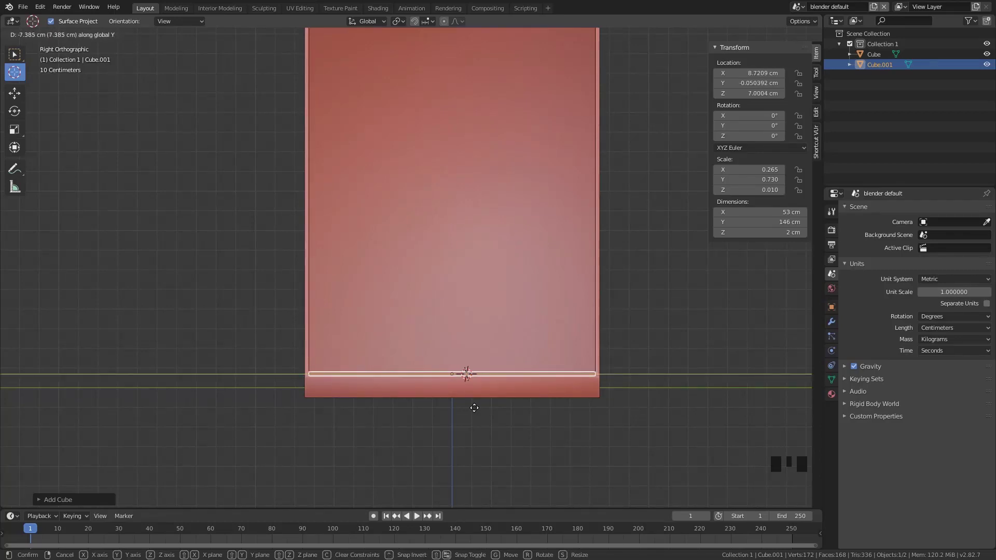
# Move the 53 × 146 × 2 cm shelf up inside the cabinet to about Z 51 cm.
pyautogui.scroll(3)
pyautogui.press('g')
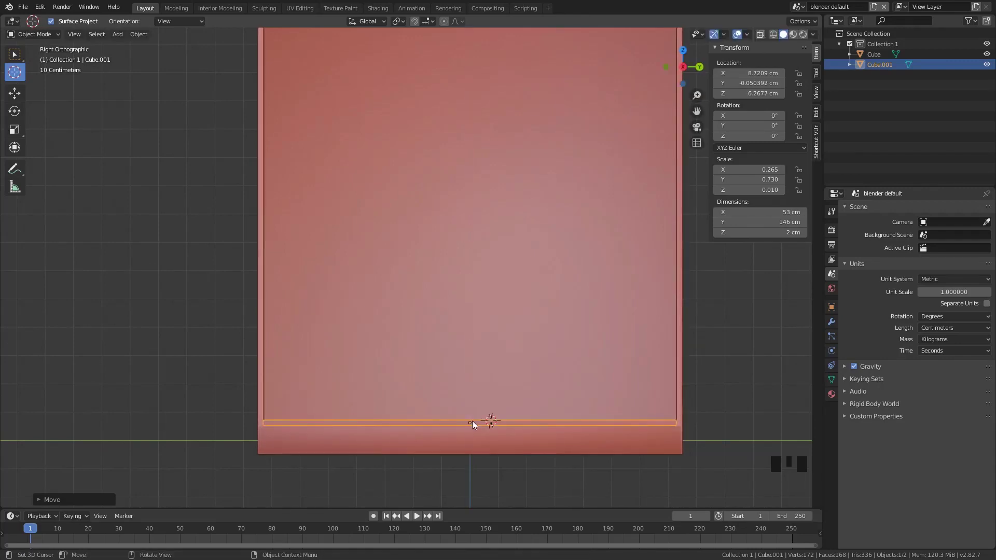
pyautogui.scroll(-3)
pyautogui.press('g')
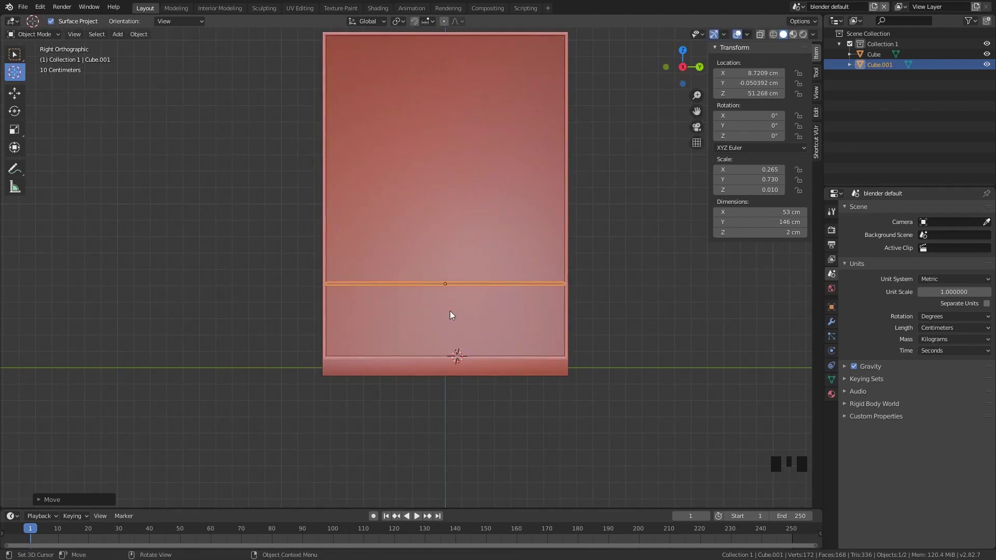
# Duplicate the shelf twice, moving each copy higher, the top one near 141 cm.
pyautogui.press('shift+d')
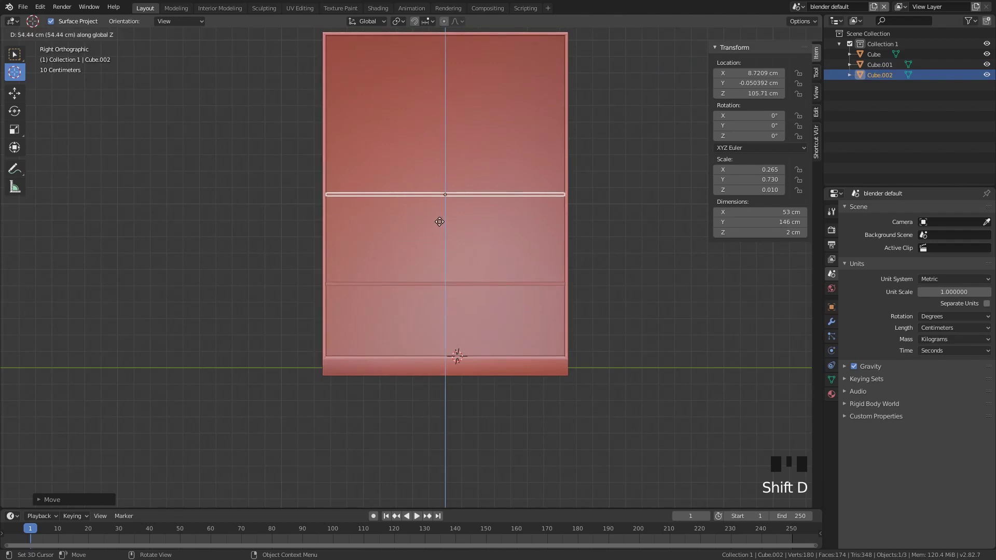
pyautogui.press('shift+d')
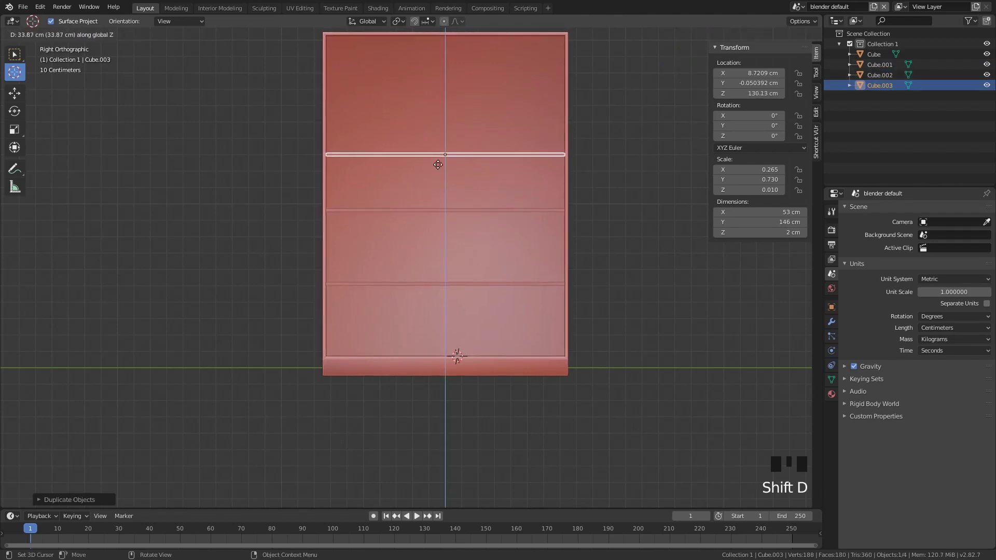
pyautogui.scroll(3)
pyautogui.moveTo(524, 238); pyautogui.dragTo(492, 307)
pyautogui.scroll(-3)
pyautogui.moveTo(459, 261); pyautogui.dragTo(491, 302)
pyautogui.click(492, 303)
pyautogui.scroll(-3)
# Inspect the three shelves from around the cabinet and in front view.
pyautogui.click(18, 58)
pyautogui.click(620, 351)
pyautogui.scroll(3)
pyautogui.moveTo(537, 222); pyautogui.dragTo(457, 345)
pyautogui.click(457, 346)
pyautogui.click(435, 254)
pyautogui.click(483, 419)
pyautogui.press('KP_1')
pyautogui.scroll(3)
pyautogui.moveTo(572, 411); pyautogui.dragTo(538, 318)
pyautogui.scroll(-3)
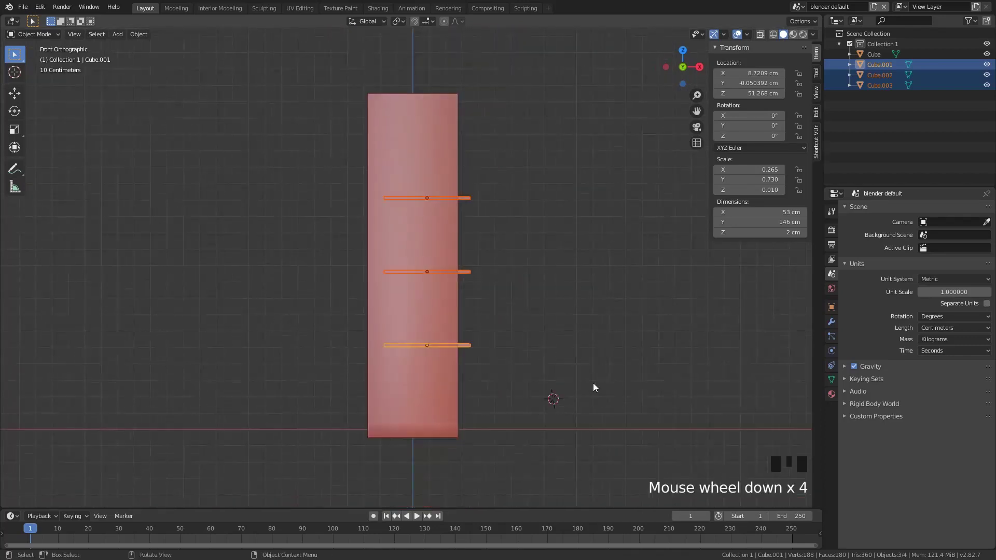
# Move the three shelves to the cabinet's centre depth (X ≈ 0) and check them in wireframe.
pyautogui.moveTo(576, 385); pyautogui.dragTo(517, 354)
pyautogui.scroll(3)
pyautogui.click(777, 36)
pyautogui.scroll(3)
pyautogui.press('g')
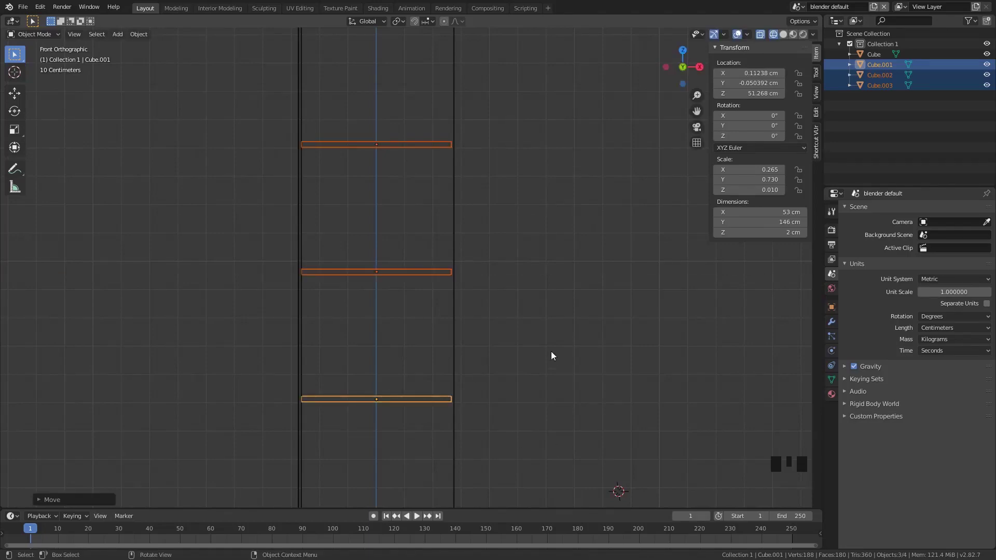
pyautogui.scroll(-3)
pyautogui.moveTo(544, 302); pyautogui.dragTo(662, 170)
pyautogui.press('z')
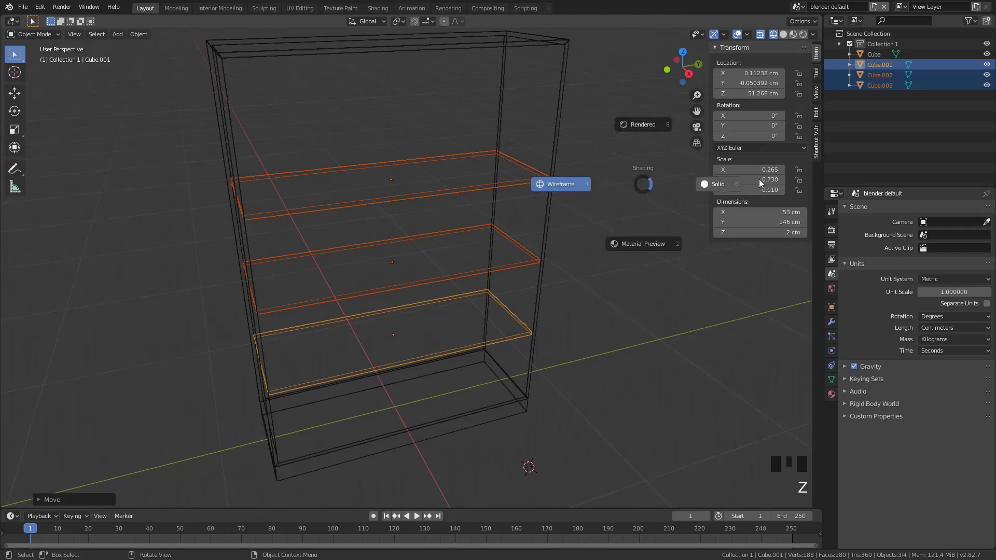
pyautogui.scroll(-3)
# Look over the three-shelf carcass from several angles and the side view.
pyautogui.middleClick(435, 355)
pyautogui.click(552, 354)
pyautogui.scroll(3)
pyautogui.moveTo(384, 358); pyautogui.dragTo(347, 304)
pyautogui.scroll(-3)
pyautogui.scroll(3)
pyautogui.moveTo(518, 383); pyautogui.dragTo(432, 362)
pyautogui.press('KP_3')
pyautogui.scroll(3)
pyautogui.scroll(-3)
# Add a new 200 cm cube to the scene for the first door.
pyautogui.click(19, 71)
pyautogui.click(259, 181)
pyautogui.press('shift+a')
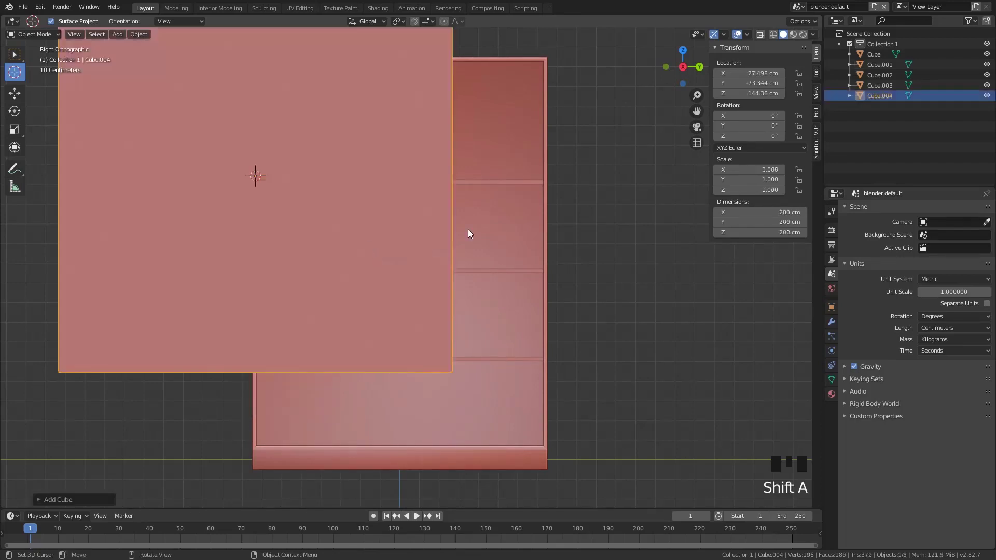
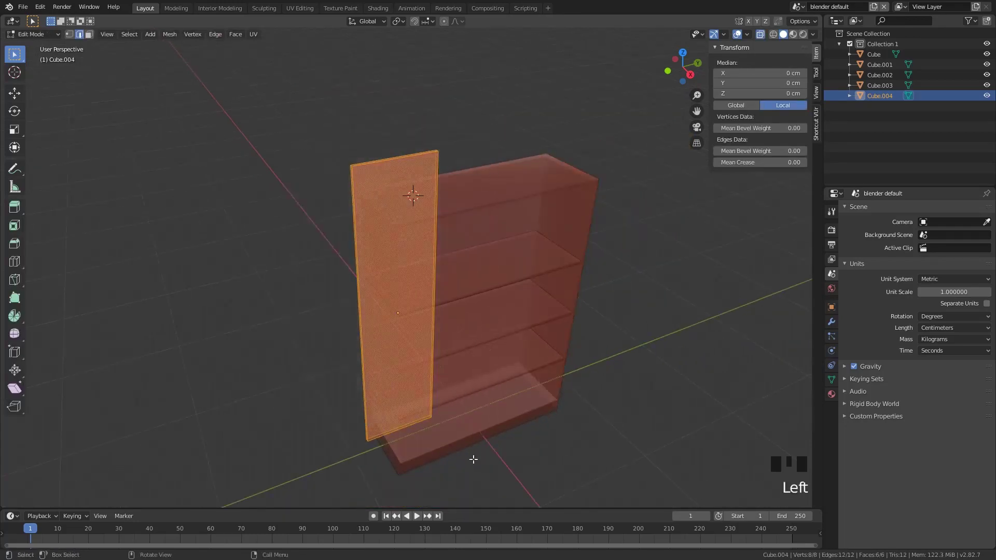
# Start a roughly 2 cm bevel on the edges of the thin door panel.
pyautogui.scroll(3)
pyautogui.scroll(-3)
pyautogui.scroll(3)
pyautogui.press('ctrl+b')
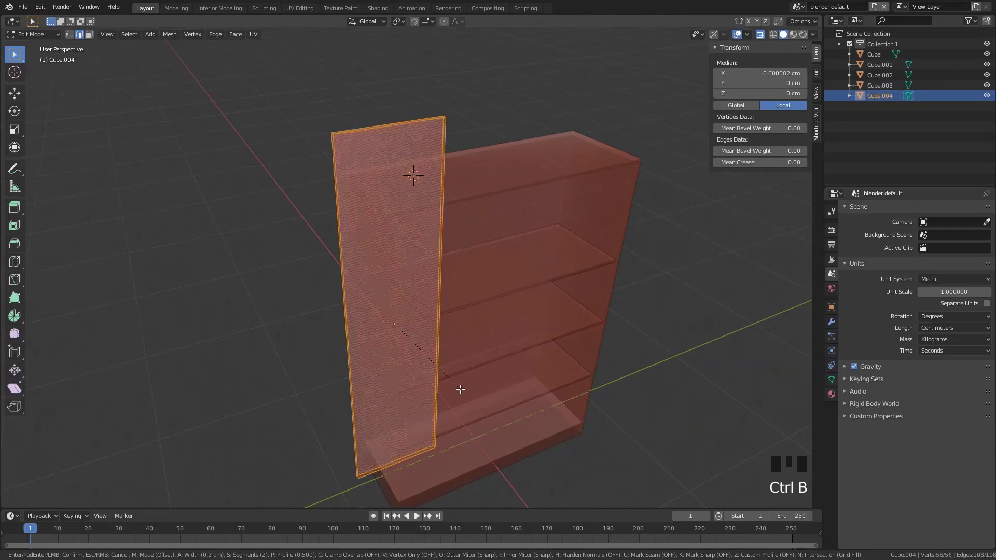
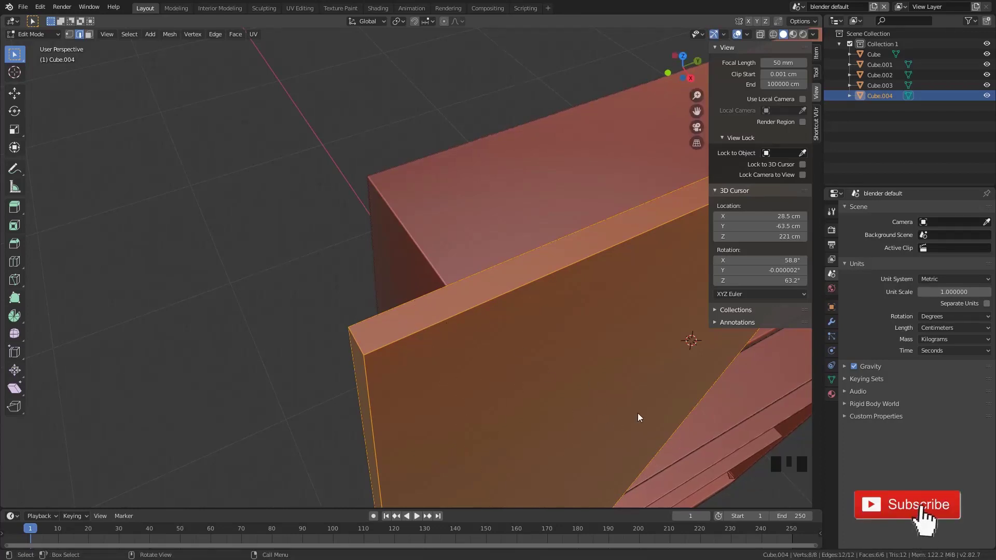
pyautogui.press('ctrl+b')
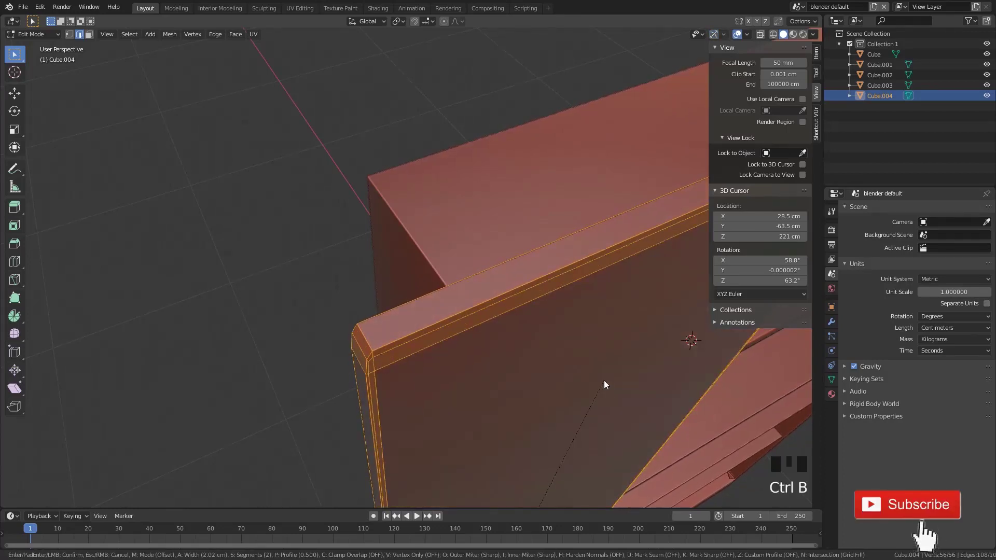
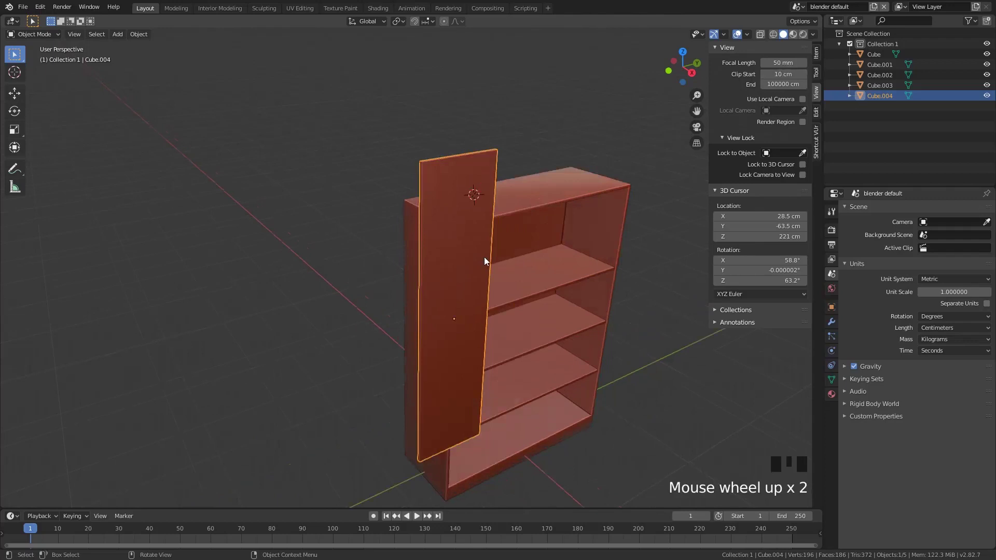
# Give the door panel a multi-segment edge bevel and show its 2 × 50 × 200 cm dimensions in the Item panel.
pyautogui.moveTo(510, 296); pyautogui.dragTo(346, 267)
pyautogui.scroll(-3)
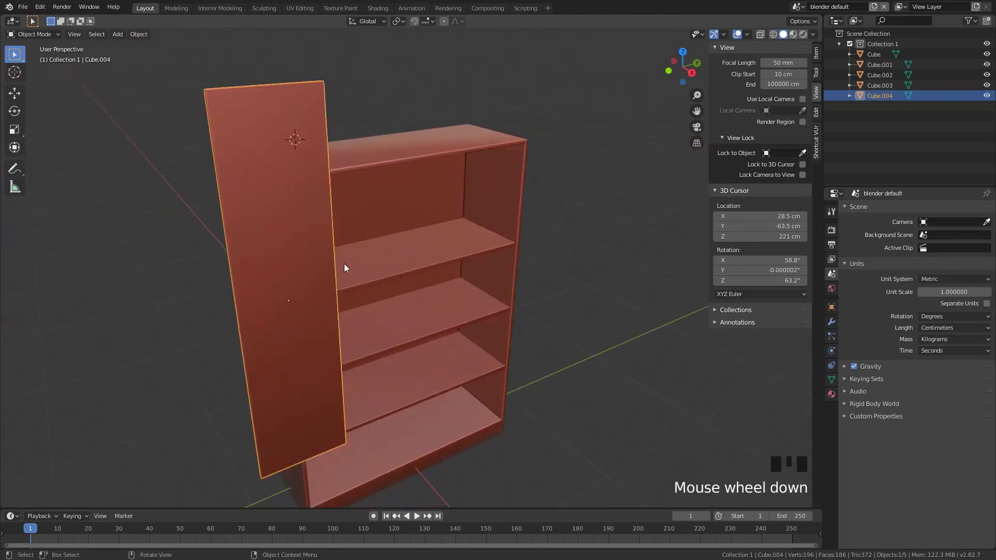
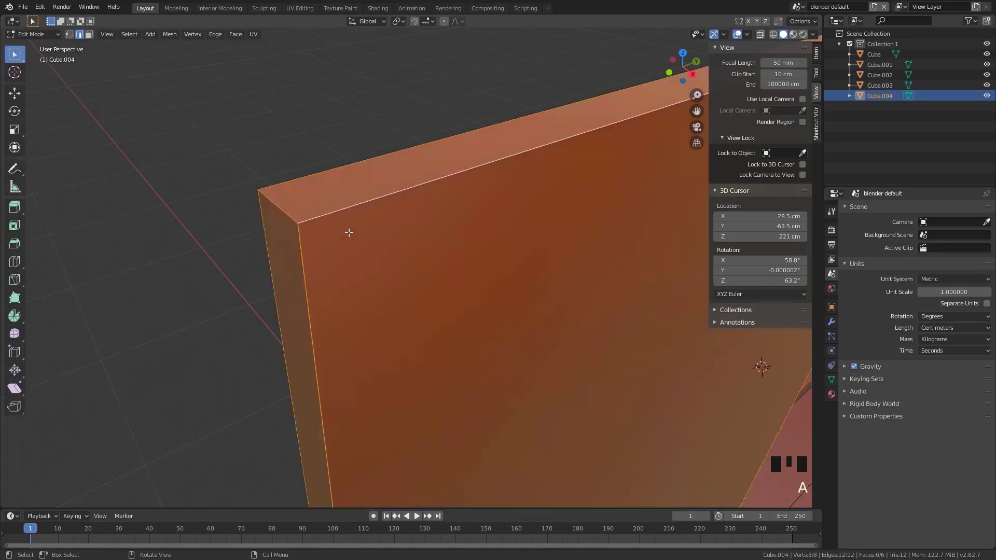
pyautogui.press('ctrl+b')
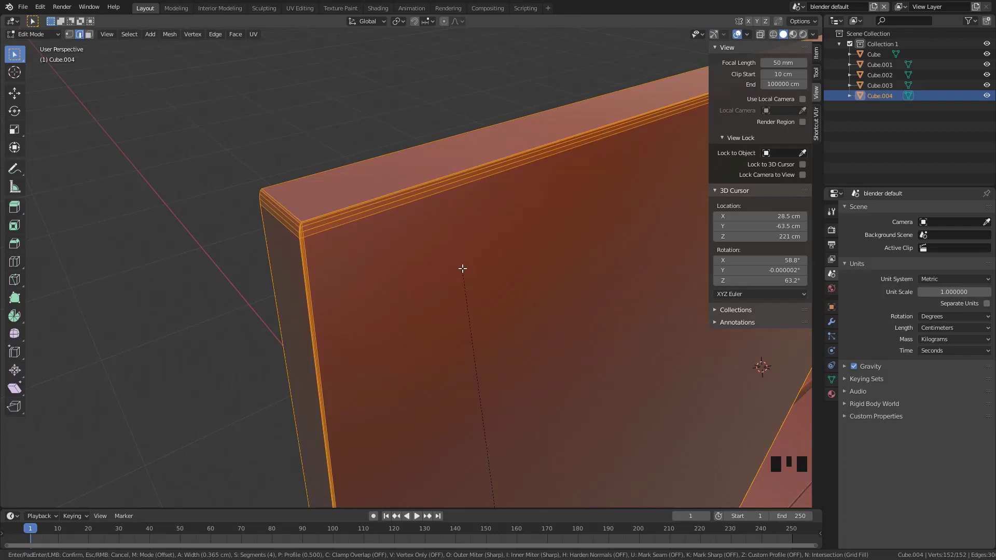
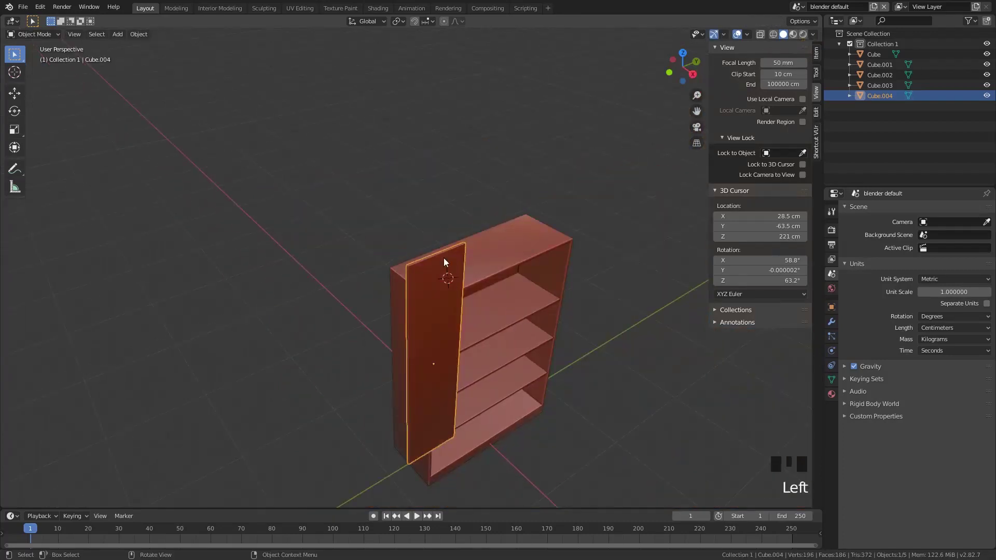
pyautogui.press('Tab')
pyautogui.press('Tab')
pyautogui.click(818, 51)
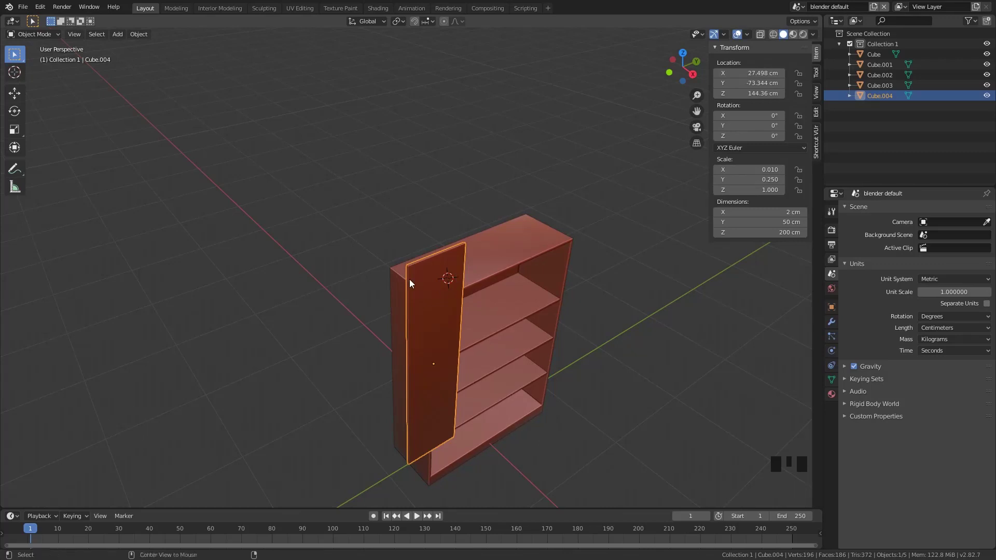
# Apply the door panel's scale and round its edges with a finer four-segment bevel.
pyautogui.click(433, 290)
pyautogui.press('ctrl+a')
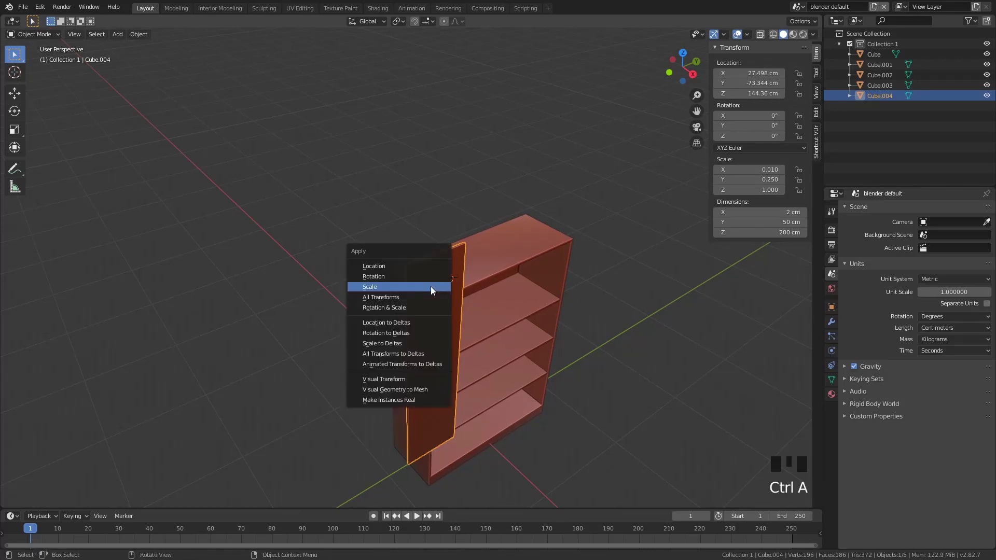
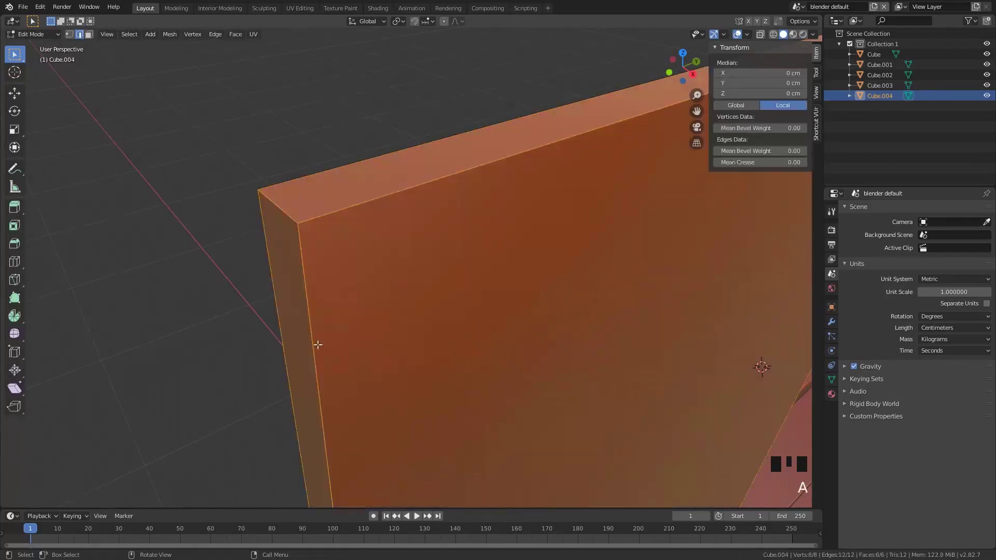
pyautogui.press('ctrl+b')
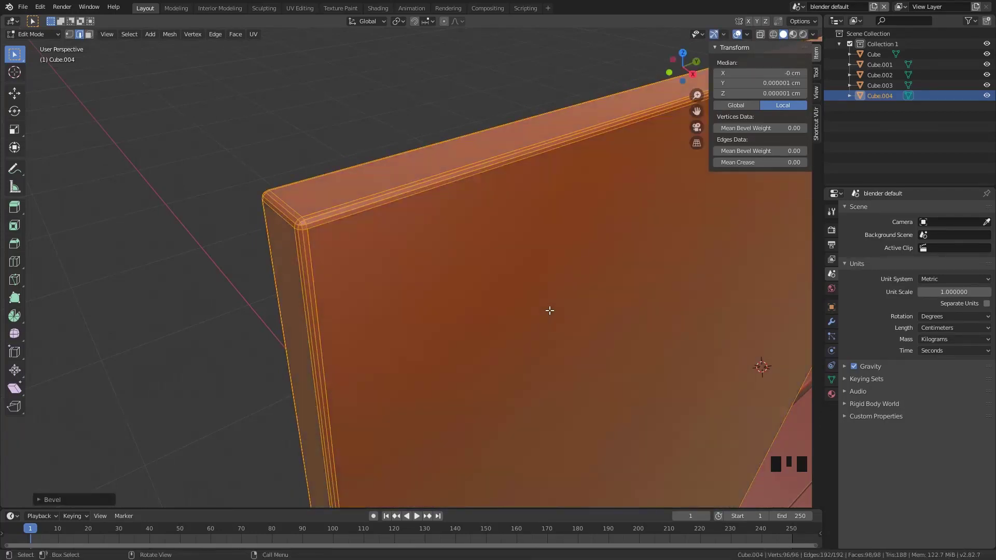
pyautogui.scroll(-3)
pyautogui.scroll(3)
pyautogui.press('Tab')
# Select the door panel in Object Mode and view it from the front.
pyautogui.scroll(3)
pyautogui.scroll(-3)
pyautogui.click(345, 242)
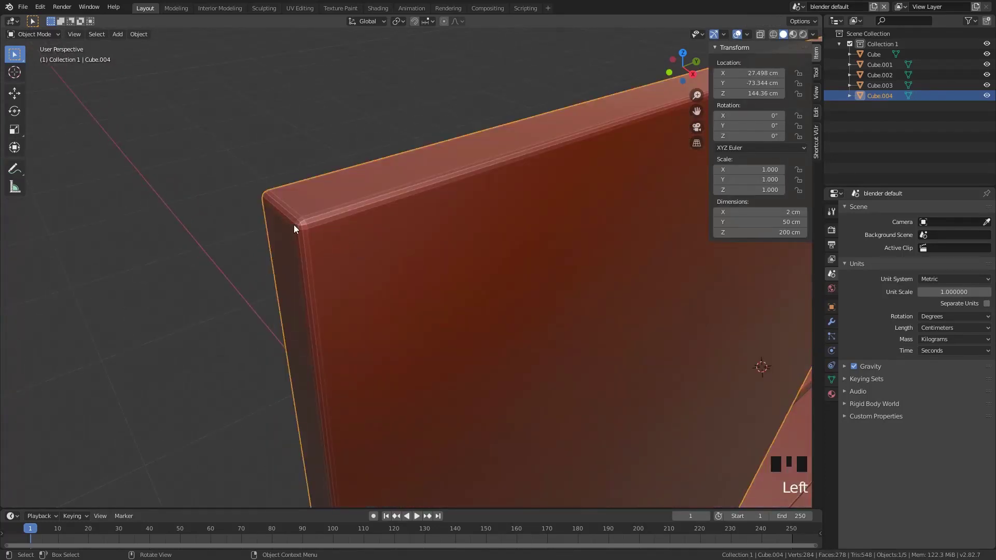
pyautogui.moveTo(317, 216); pyautogui.dragTo(294, 179)
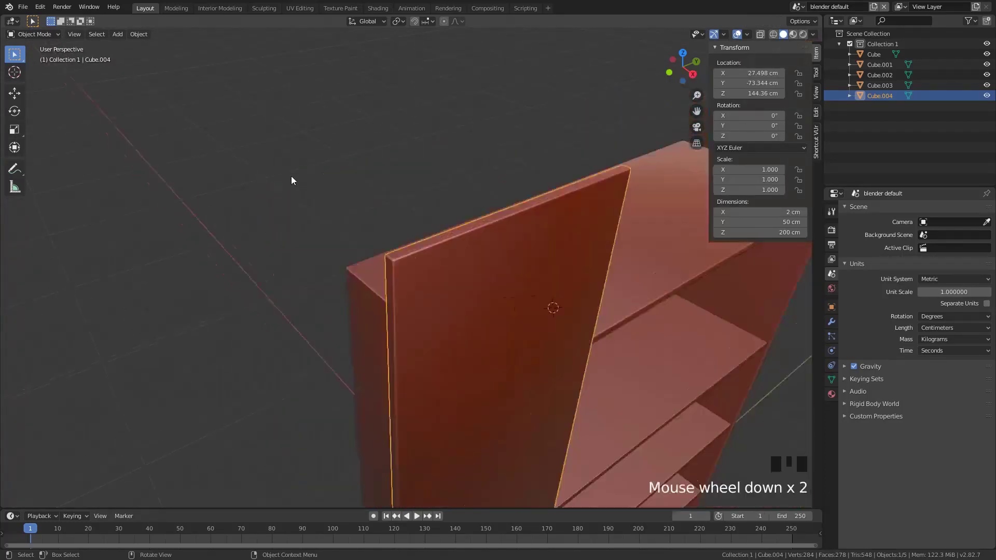
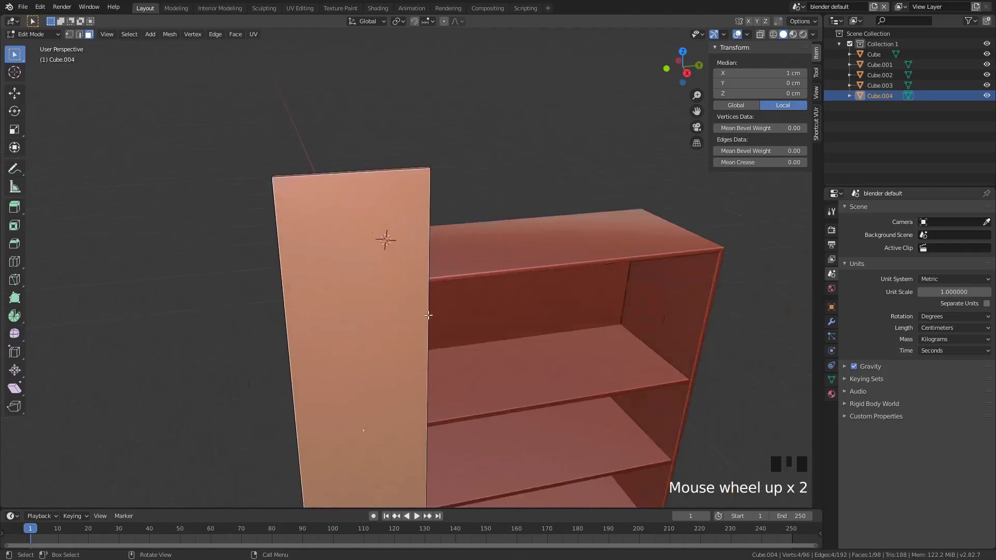
# Inset the door's front face and recess it about 1 cm, leaving a raised border frame.
pyautogui.press('i')
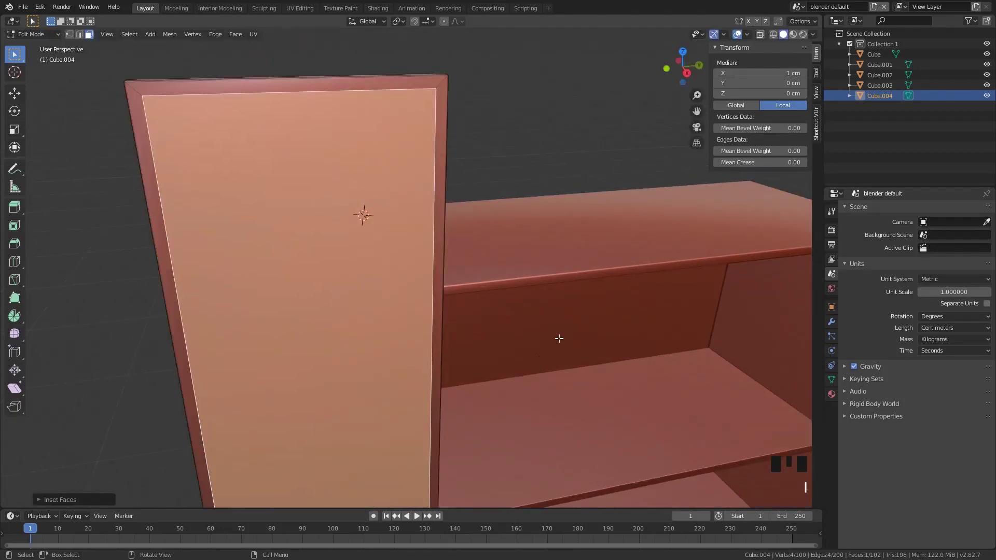
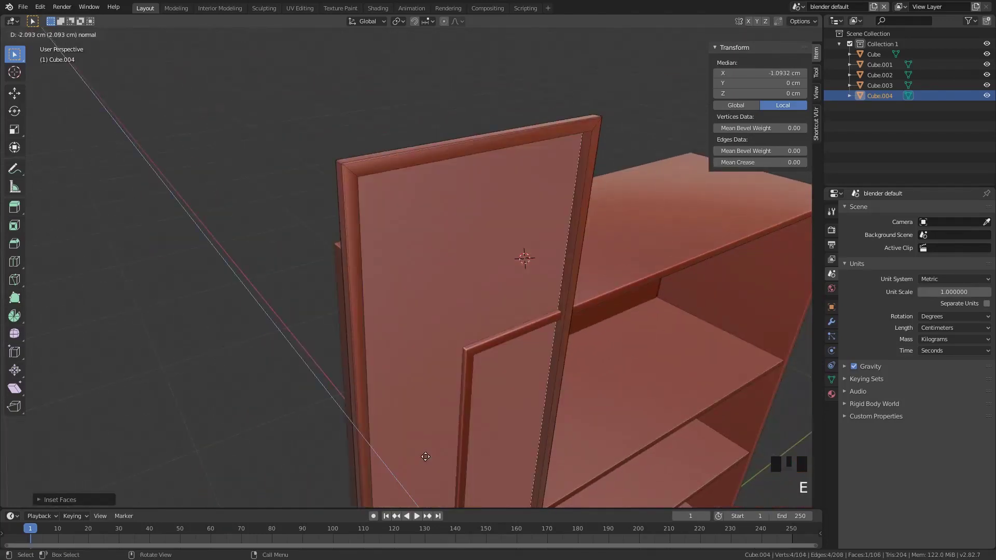
pyautogui.press('e')
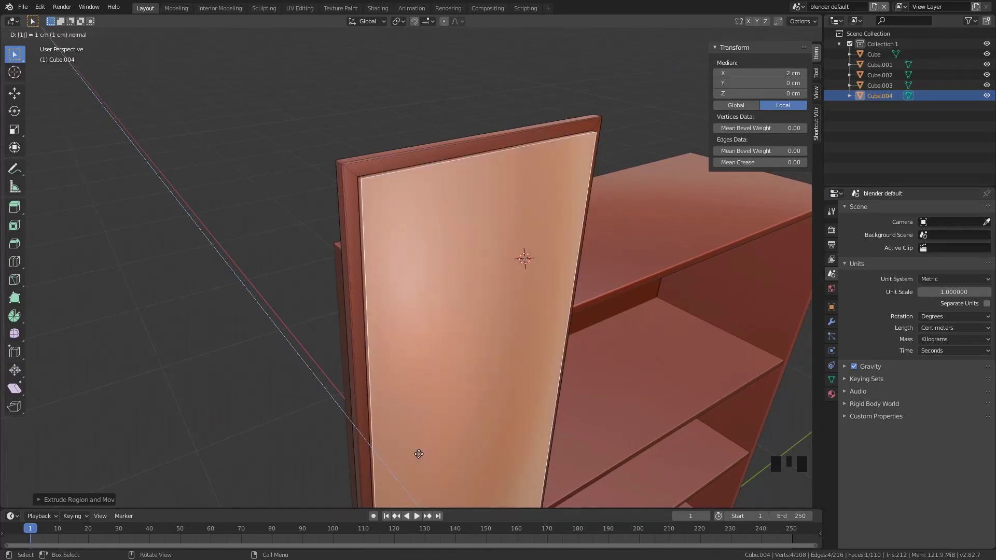
pyautogui.press('e')
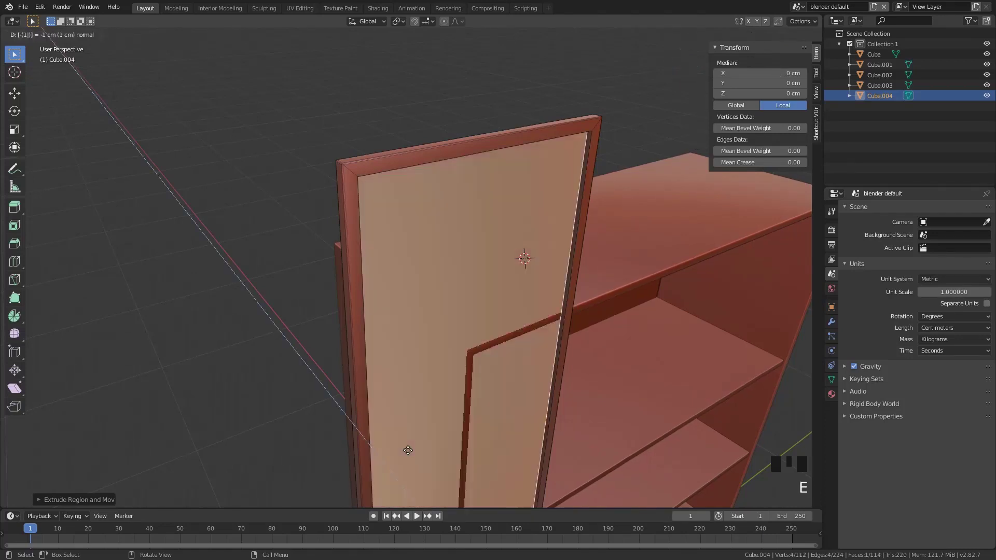
pyautogui.scroll(-3)
pyautogui.scroll(3)
pyautogui.press('Tab')
pyautogui.click(582, 464)
# Grab the door panel and move it with snapping toward the cabinet's front left corner.
pyautogui.scroll(3)
pyautogui.moveTo(514, 464); pyautogui.dragTo(436, 379)
pyautogui.moveTo(436, 379); pyautogui.dragTo(461, 390)
pyautogui.scroll(-3)
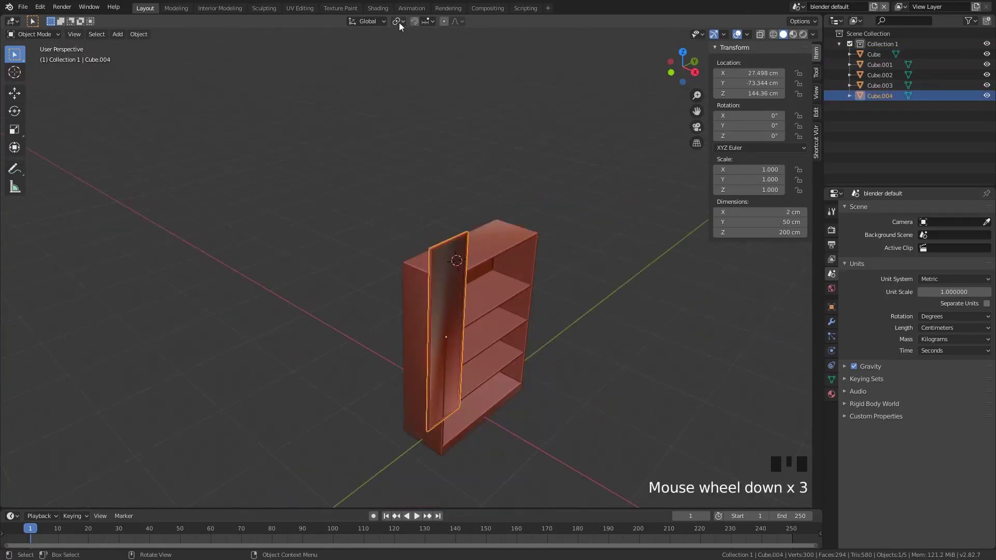
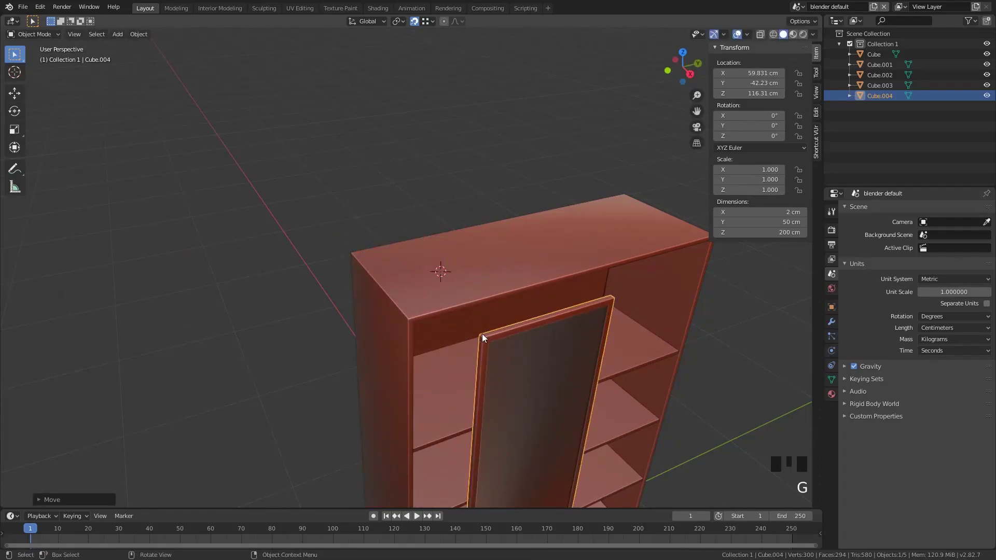
pyautogui.press('g')
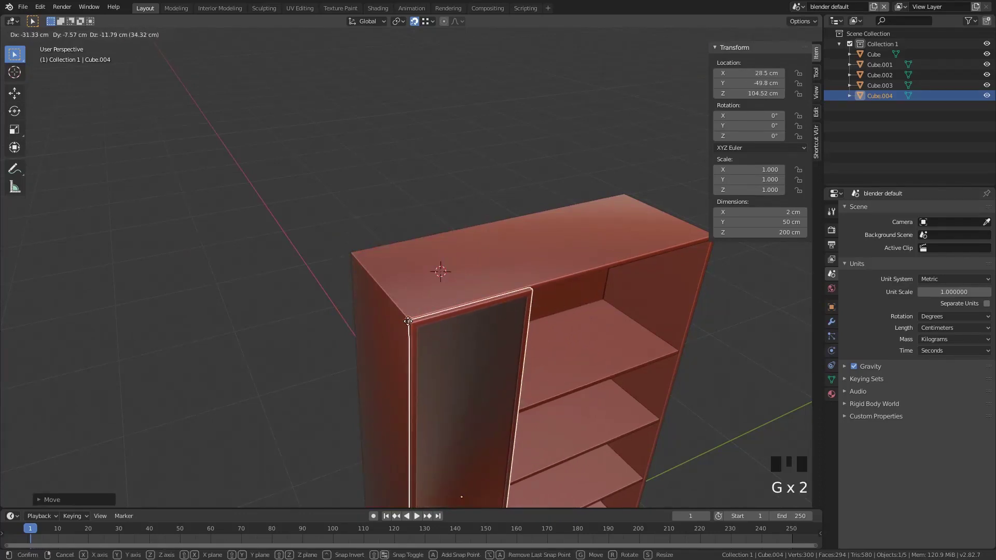
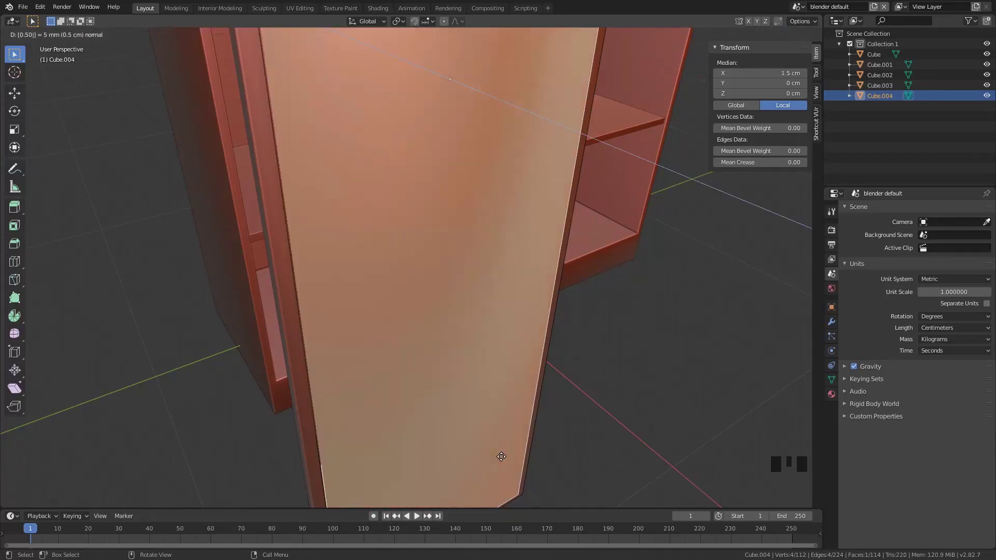
# Cancel the zero-length extrusion on the door's inner face and return to Object Mode with the door selected.
pyautogui.press('e')
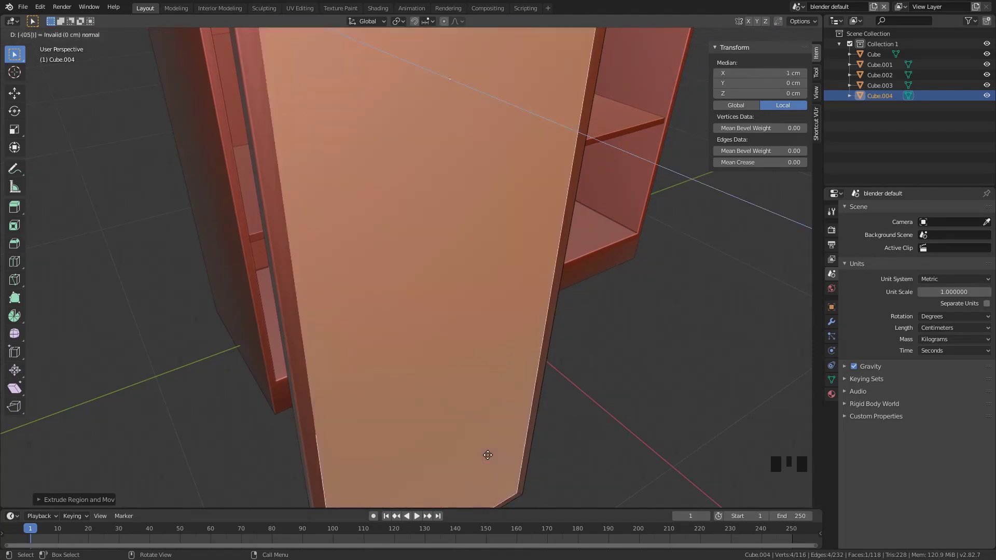
pyautogui.scroll(-3)
pyautogui.scroll(3)
pyautogui.press('e')
pyautogui.scroll(-3)
pyautogui.press('Tab')
pyautogui.scroll(3)
pyautogui.click(567, 433)
# Orbit around the cabinet to face its front left corner.
pyautogui.scroll(-3)
pyautogui.moveTo(488, 292); pyautogui.dragTo(383, 225)
pyautogui.click(383, 225)
pyautogui.moveTo(359, 217); pyautogui.dragTo(333, 210)
pyautogui.click(259, 322)
pyautogui.scroll(3)
pyautogui.moveTo(292, 233); pyautogui.dragTo(368, 239)
pyautogui.scroll(-3)
pyautogui.moveTo(433, 242); pyautogui.dragTo(497, 233)
pyautogui.press('KP_1')
pyautogui.scroll(3)
pyautogui.moveTo(576, 240); pyautogui.dragTo(530, 288)
pyautogui.scroll(-3)
pyautogui.middleClick(552, 279)
# Select the door panel and start moving it toward the front corner.
pyautogui.click(457, 155)
pyautogui.scroll(3)
pyautogui.moveTo(457, 155); pyautogui.dragTo(433, 258)
pyautogui.press('g')
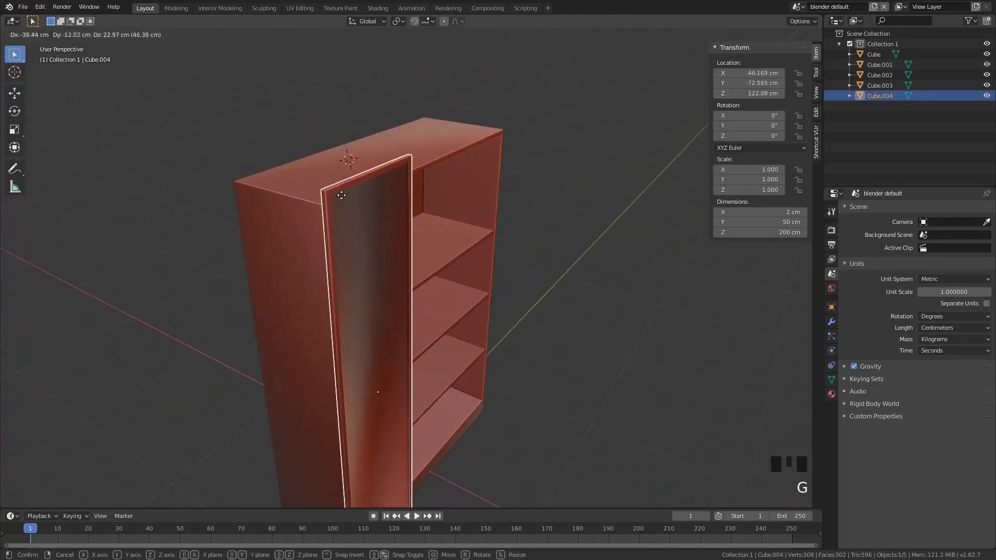
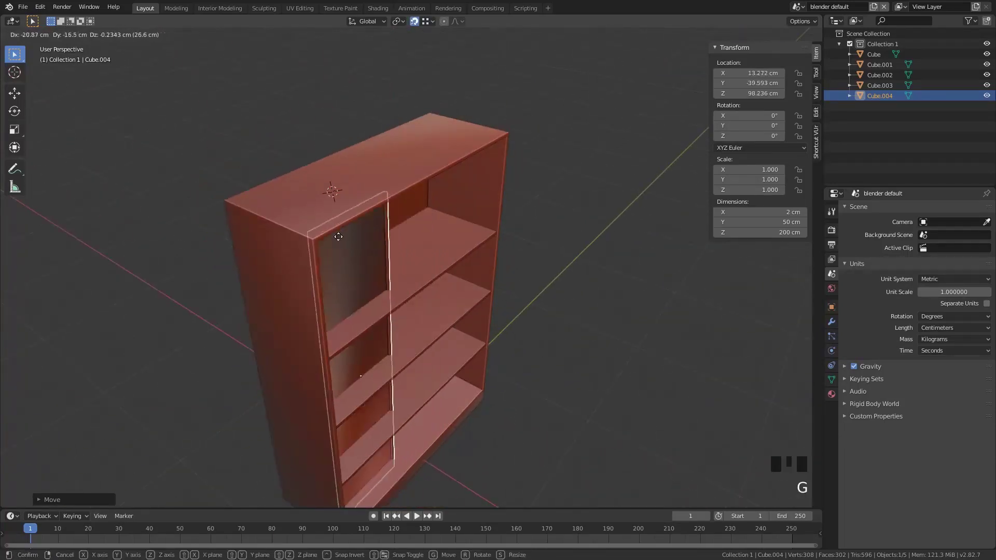
# Snap the door panel flush onto the cabinet's left front edge.
pyautogui.press('g')
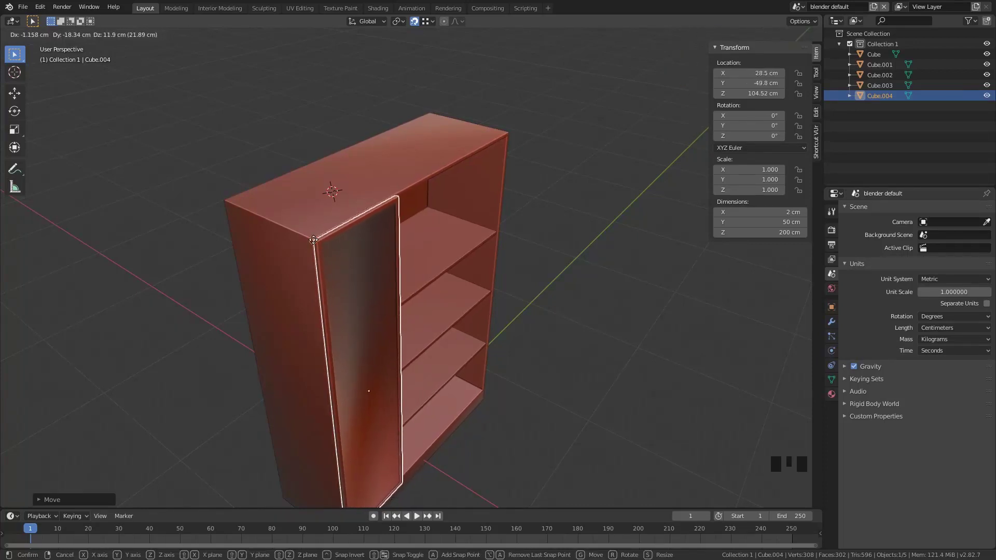
pyautogui.scroll(3)
pyautogui.middleClick(368, 260)
pyautogui.press('g')
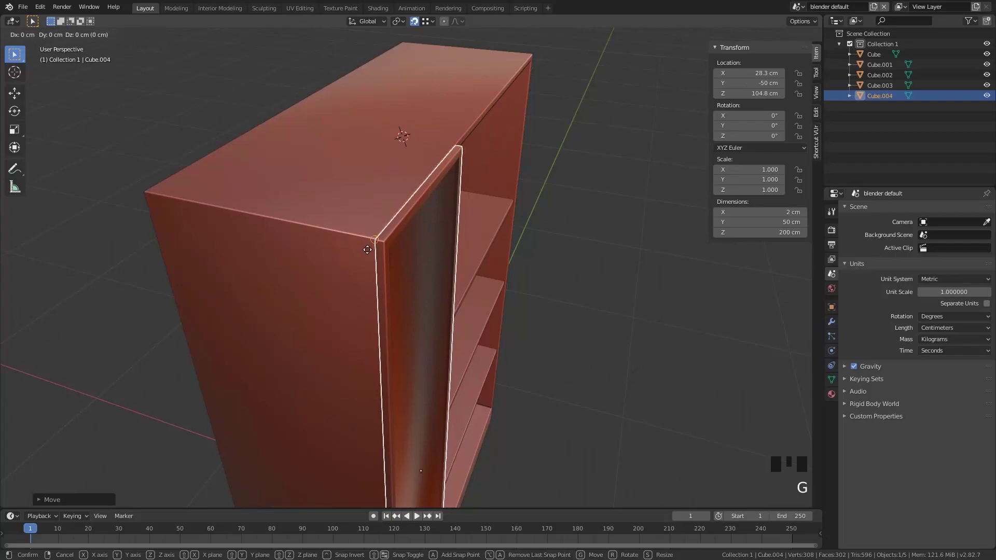
pyautogui.moveTo(445, 296); pyautogui.dragTo(414, 294)
pyautogui.scroll(-3)
# Duplicate the door panel and move the copy toward the other opening.
pyautogui.press('KP_3')
pyautogui.scroll(3)
pyautogui.moveTo(364, 221); pyautogui.dragTo(256, 212)
pyautogui.press('shift+d')
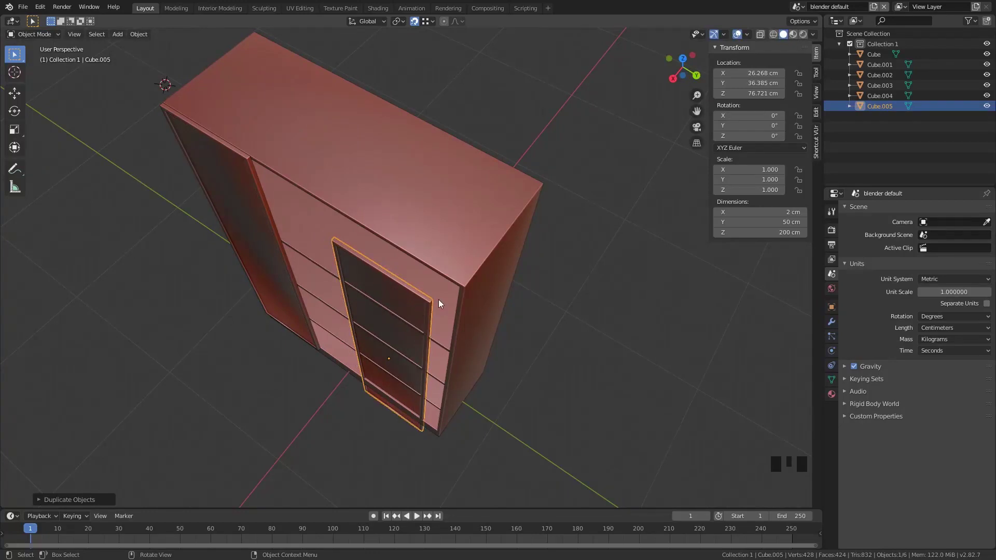
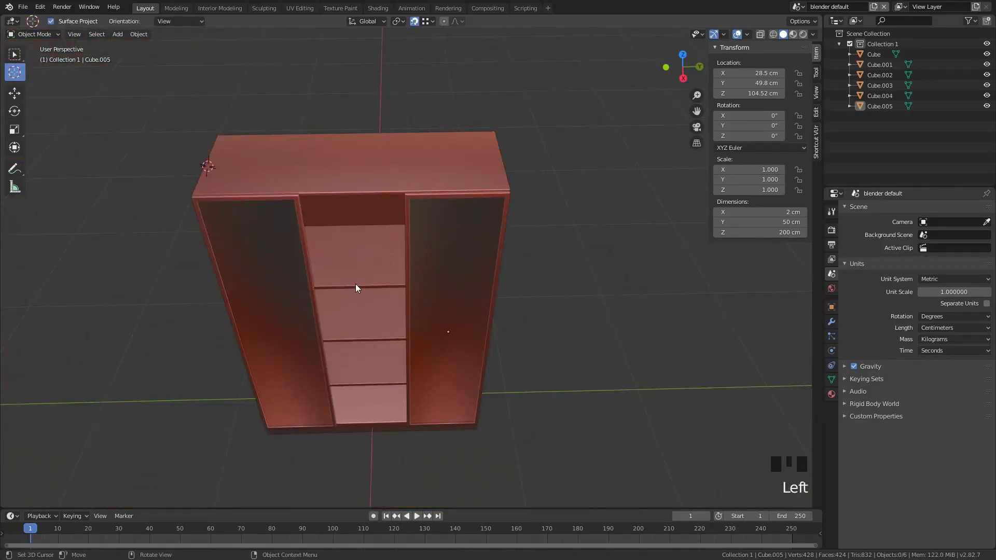
# Set the 3D cursor at the cabinet centre and start adding a new cube mesh there.
pyautogui.click(357, 291)
pyautogui.press('shift+a')
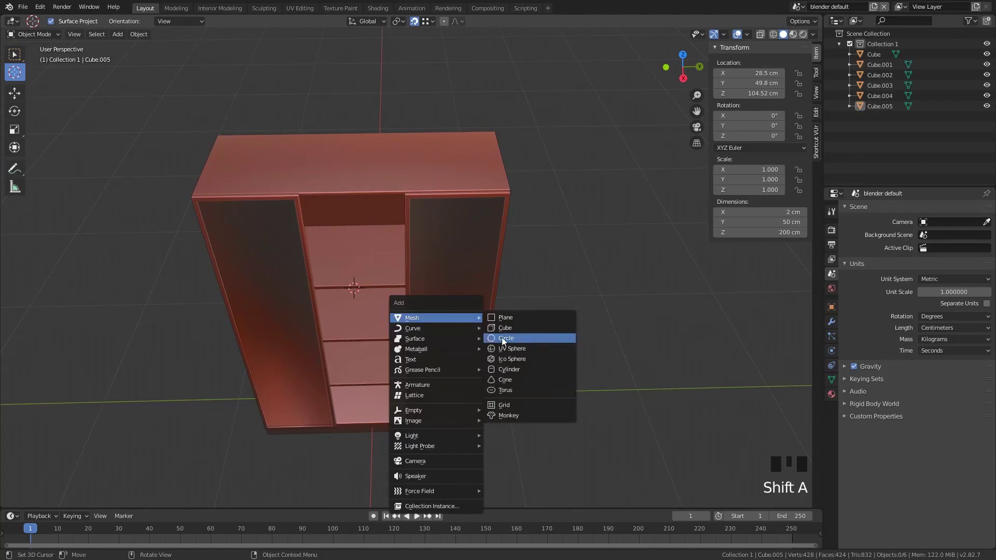
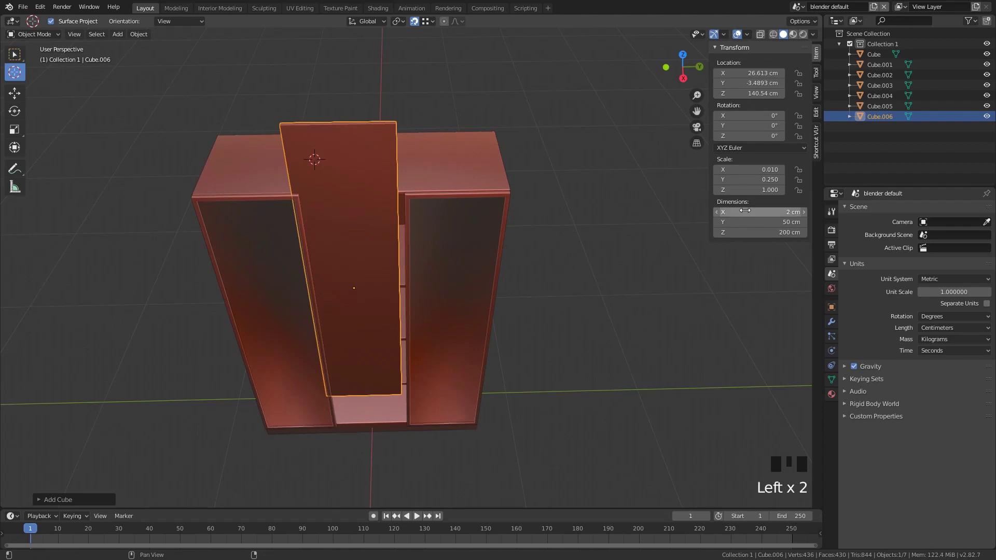
# Apply the centre panel's scale after dismissing an accidental save dialog.
pyautogui.press('ctrl+s')
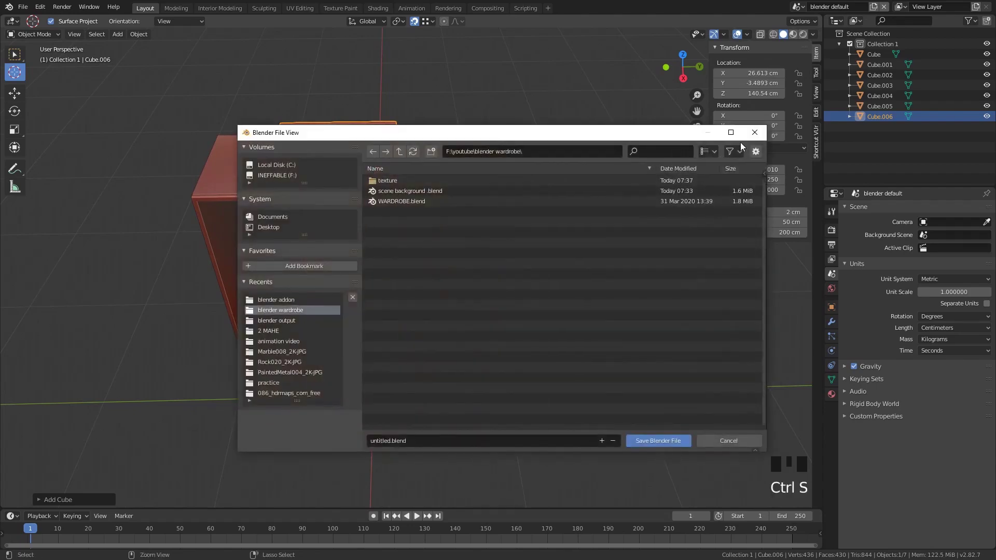
pyautogui.press('ctrl+a')
pyautogui.scroll(3)
pyautogui.moveTo(408, 292); pyautogui.dragTo(446, 284)
pyautogui.scroll(-3)
pyautogui.scroll(3)
pyautogui.scroll(3)
pyautogui.moveTo(362, 111); pyautogui.dragTo(402, 147)
pyautogui.scroll(-3)
pyautogui.moveTo(487, 166); pyautogui.dragTo(371, 149)
pyautogui.press('f')
# Move the centre panel down onto the base, viewed from the side.
pyautogui.press('g')
pyautogui.press('g')
pyautogui.scroll(-3)
pyautogui.press('KP_3')
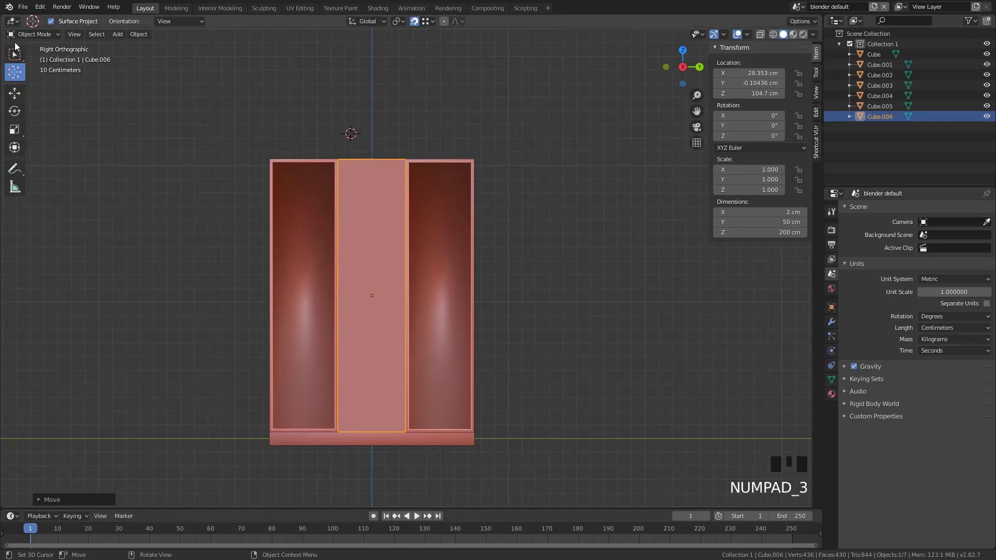
# Select the right door panel with box select and view the wardrobe from the side.
pyautogui.click(24, 55)
pyautogui.click(144, 201)
pyautogui.scroll(3)
pyautogui.moveTo(425, 255); pyautogui.dragTo(461, 246)
pyautogui.scroll(-3)
pyautogui.moveTo(502, 171); pyautogui.dragTo(519, 124)
pyautogui.click(520, 124)
pyautogui.middleClick(539, 211)
pyautogui.press('KP_3')
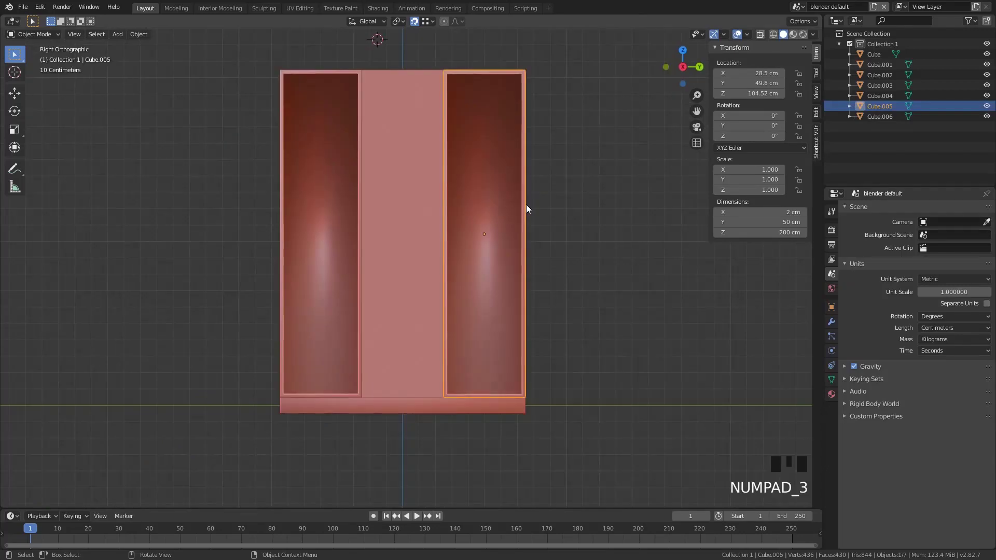
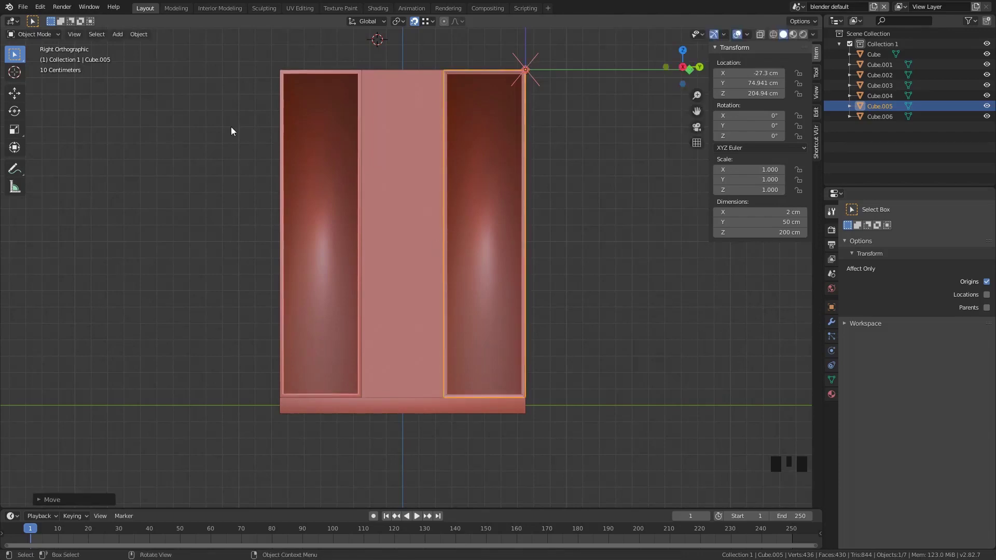
# With Affect Only Origins on, snap the door's origin to its top outer hinge corner.
pyautogui.click(316, 171)
pyautogui.press('g')
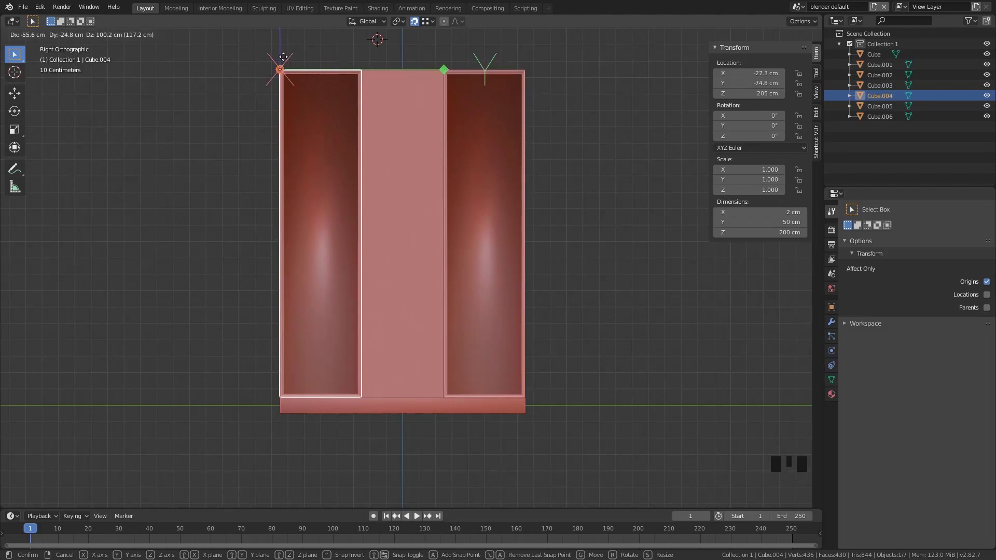
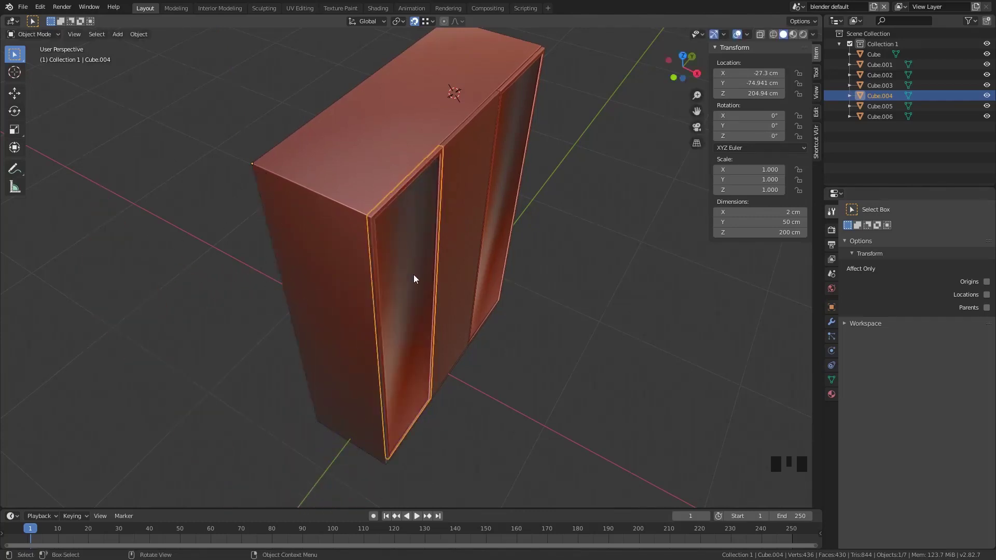
pyautogui.press('r')
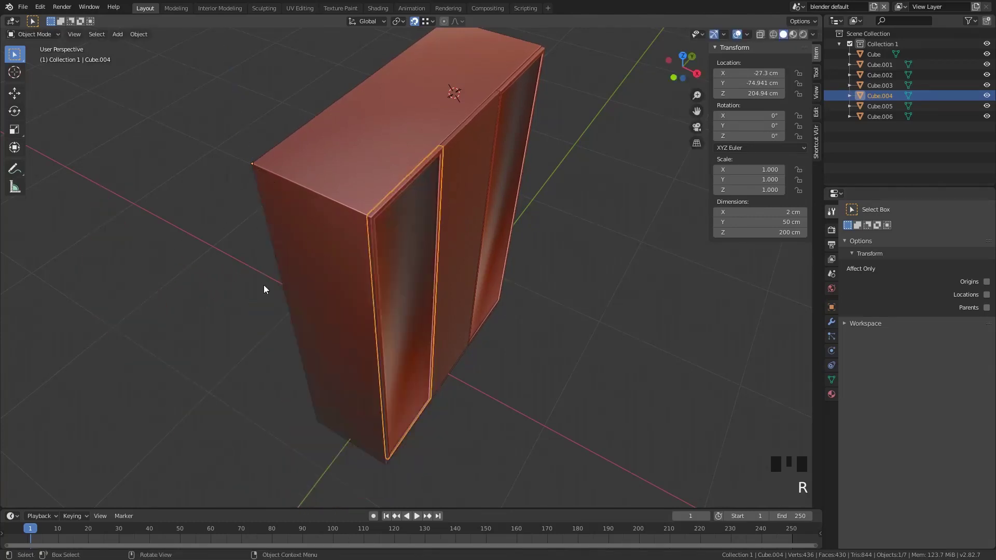
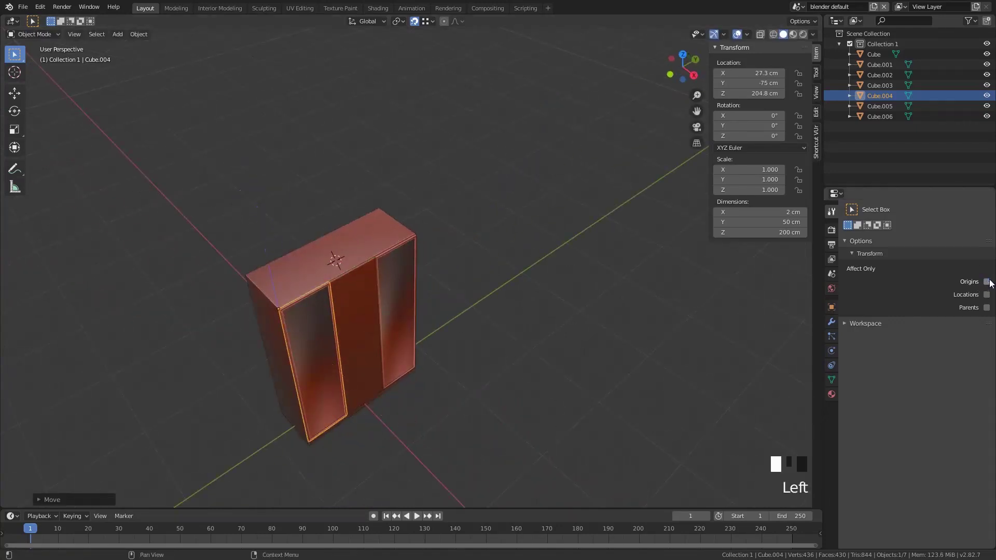
# Rotate the left door open around its hinge corner.
pyautogui.scroll(-3)
pyautogui.scroll(3)
pyautogui.moveTo(416, 331); pyautogui.dragTo(292, 266)
pyautogui.click(292, 265)
pyautogui.click(350, 265)
pyautogui.press('r')
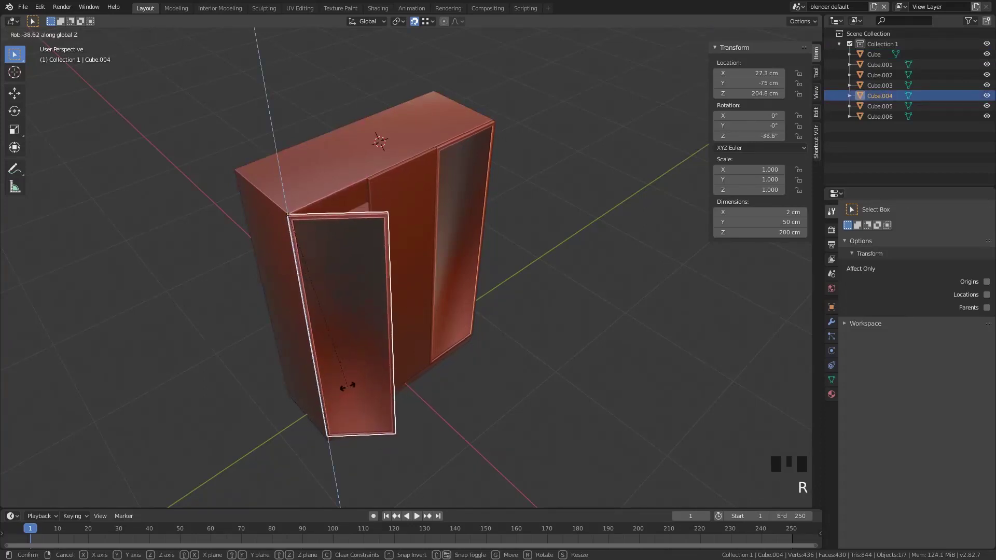
pyautogui.click(449, 234)
# Rotate the right door open and orbit to inspect both open doors.
pyautogui.press('r')
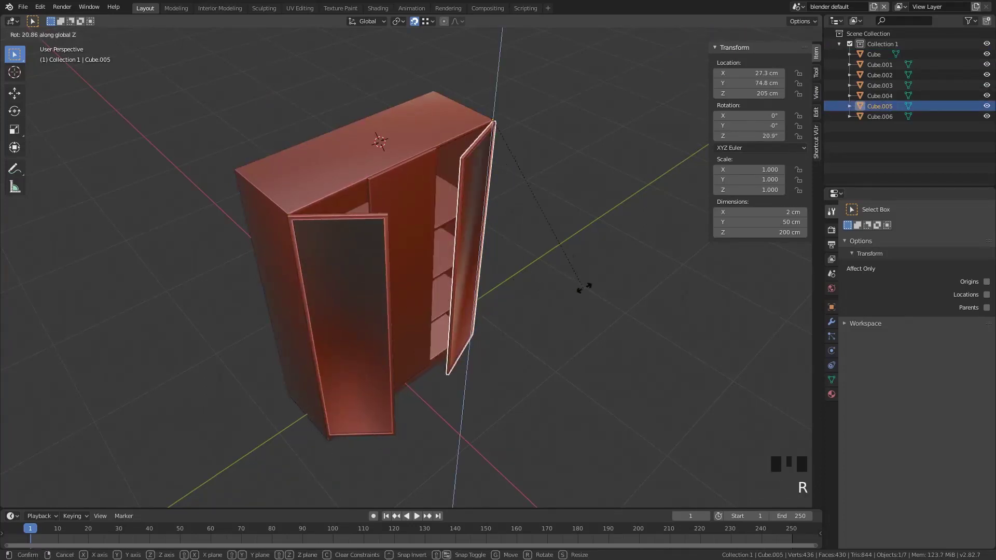
pyautogui.click(584, 386)
pyautogui.press('KP_3')
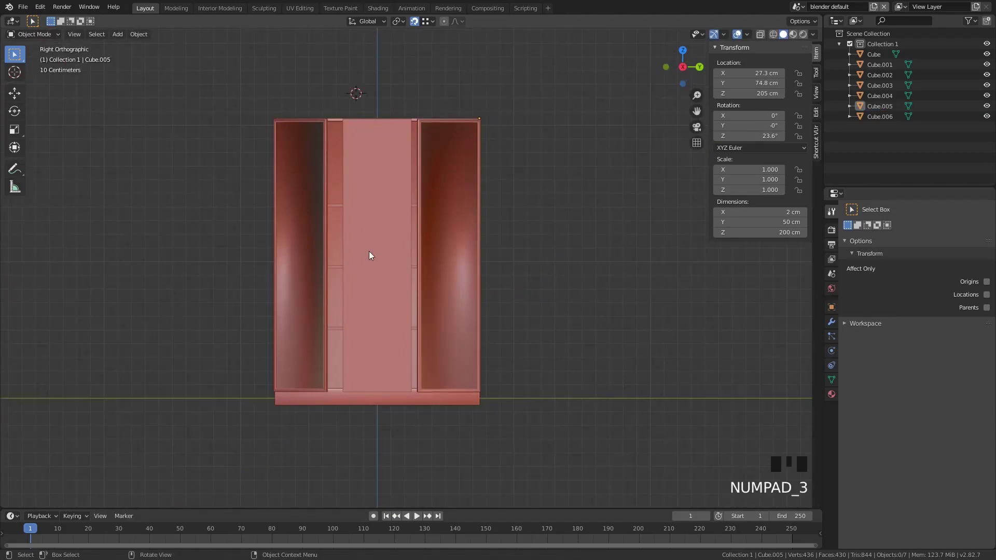
pyautogui.scroll(3)
pyautogui.moveTo(501, 222); pyautogui.dragTo(507, 249)
pyautogui.scroll(-3)
pyautogui.moveTo(514, 296); pyautogui.dragTo(457, 200)
# Create new Material.008 for the wardrobe body Cube.013, replacing Material.007.
pyautogui.click(456, 201)
pyautogui.scroll(-3)
pyautogui.scroll(3)
pyautogui.moveTo(464, 343); pyautogui.dragTo(463, 272)
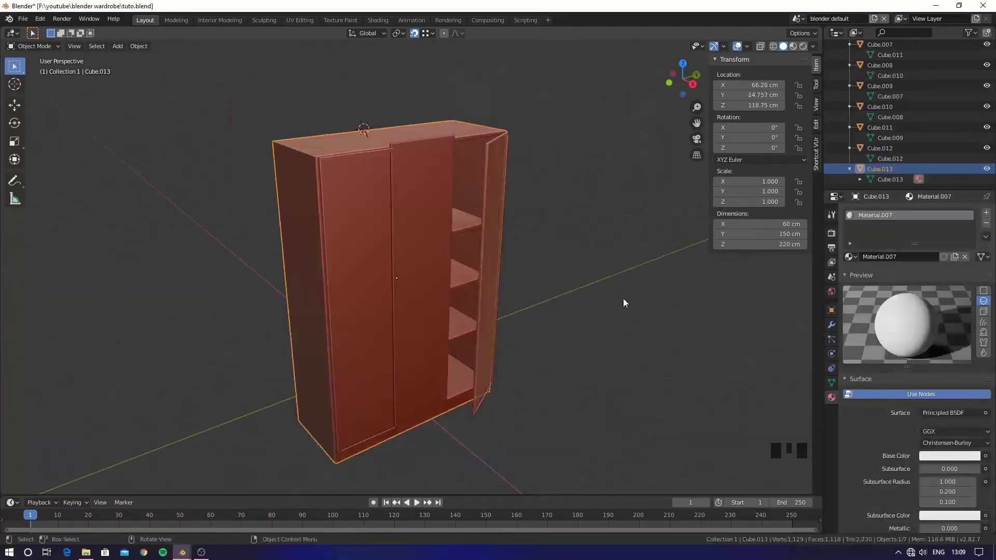
pyautogui.scroll(3)
pyautogui.scroll(-3)
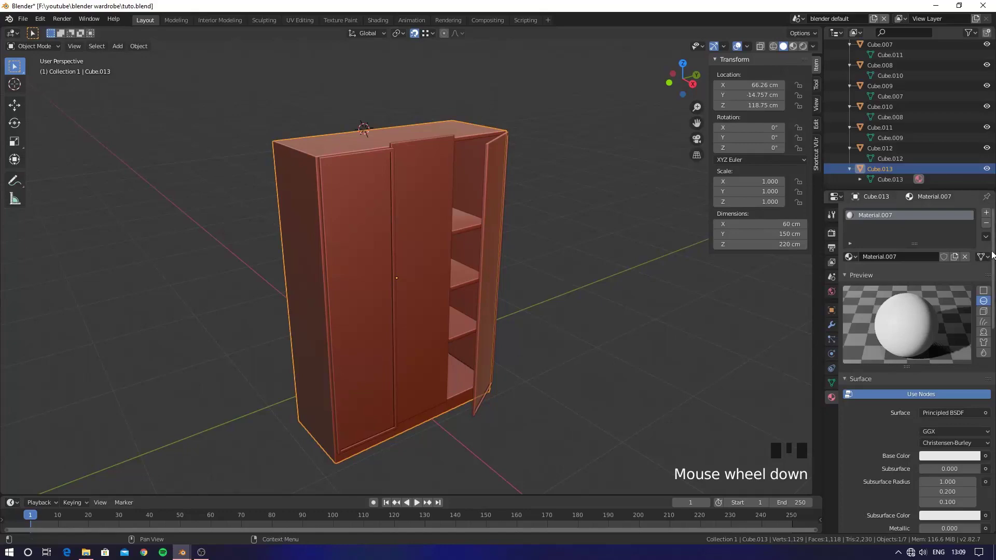
pyautogui.click(994, 230)
pyautogui.click(986, 218)
pyautogui.click(913, 255)
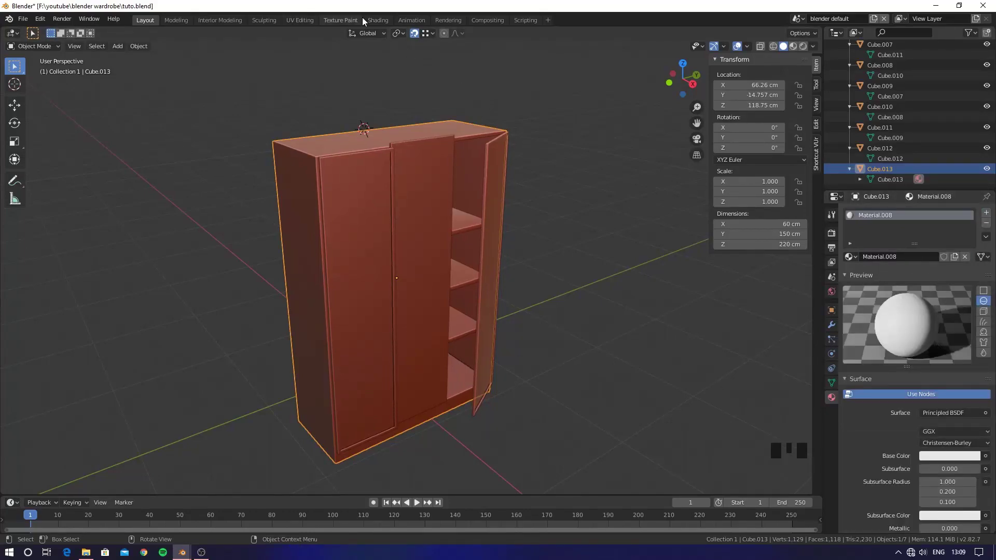
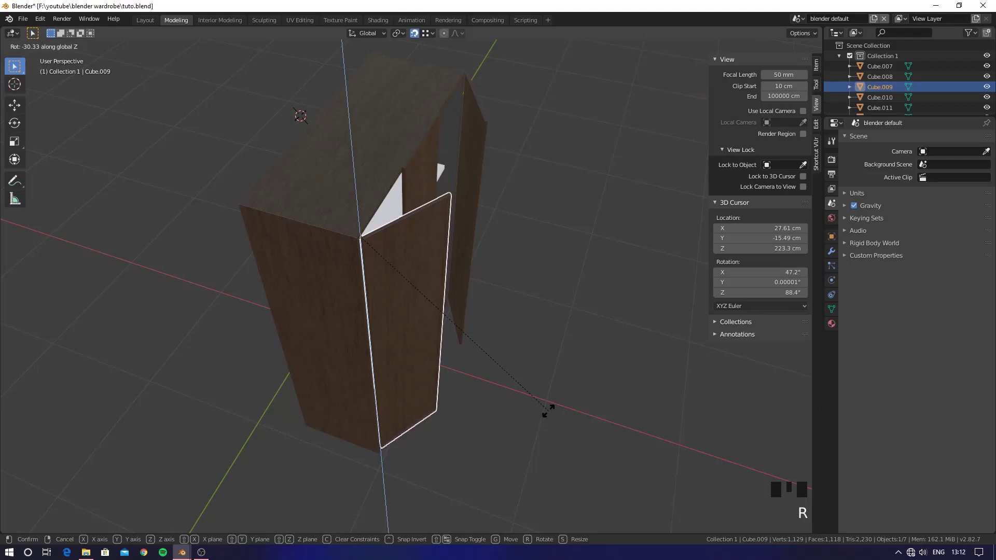
# Swing the left door open on its hinge to expose the shelves.
pyautogui.moveTo(525, 345); pyautogui.dragTo(407, 316)
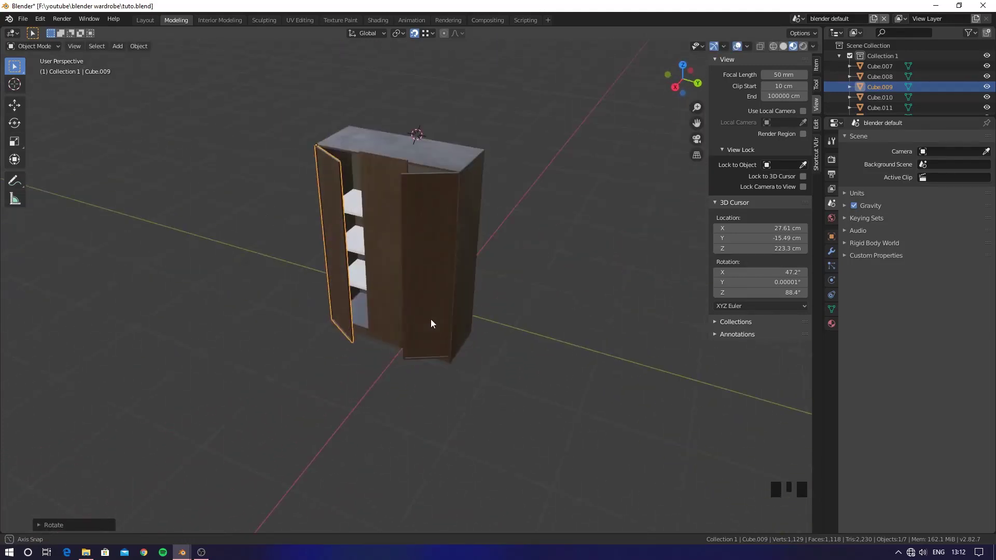
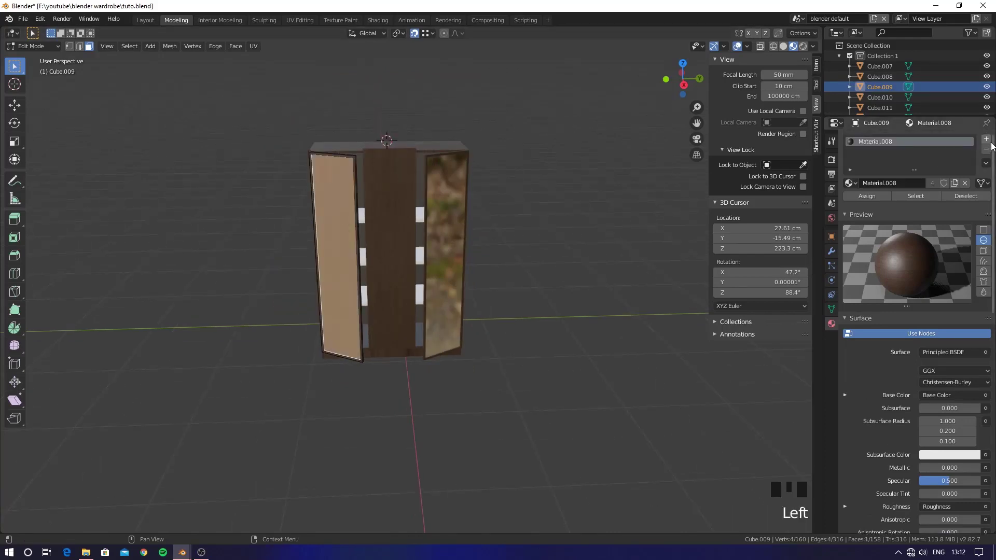
# Browse existing materials to reuse the foliage mirror material on the left door.
pyautogui.click(984, 143)
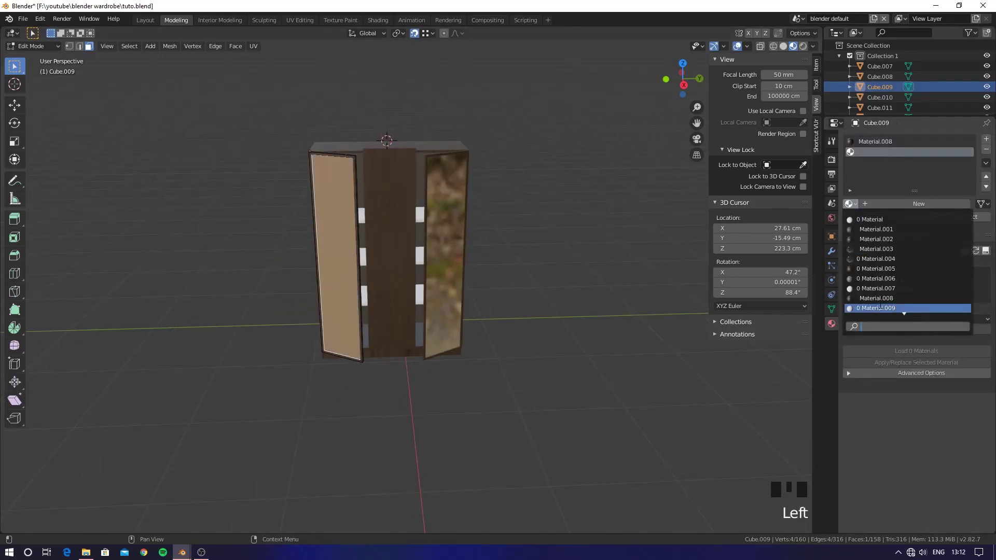
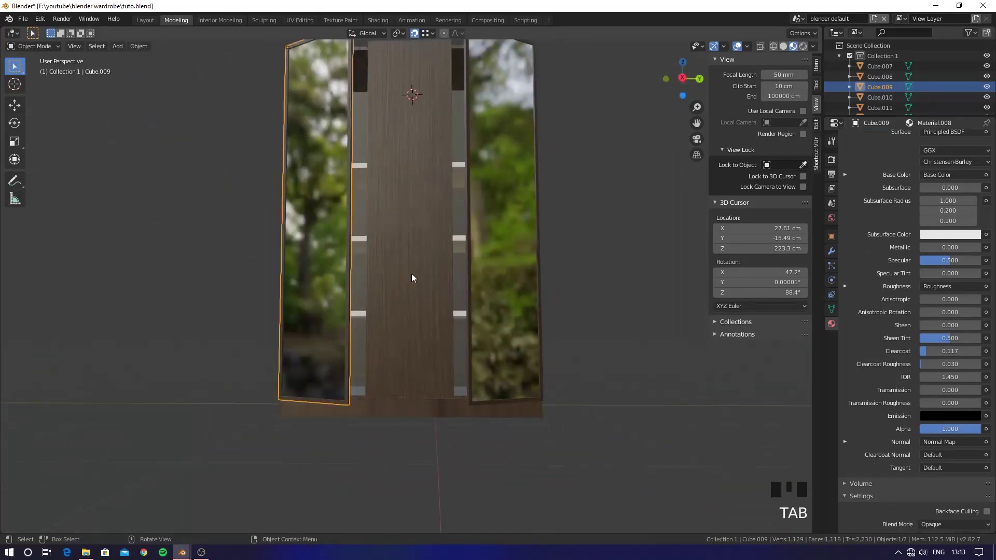
# Enter Edit Mode on the wardrobe body Cube.013 to begin UV unwrapping.
pyautogui.moveTo(554, 360); pyautogui.dragTo(594, 369)
pyautogui.press('Tab')
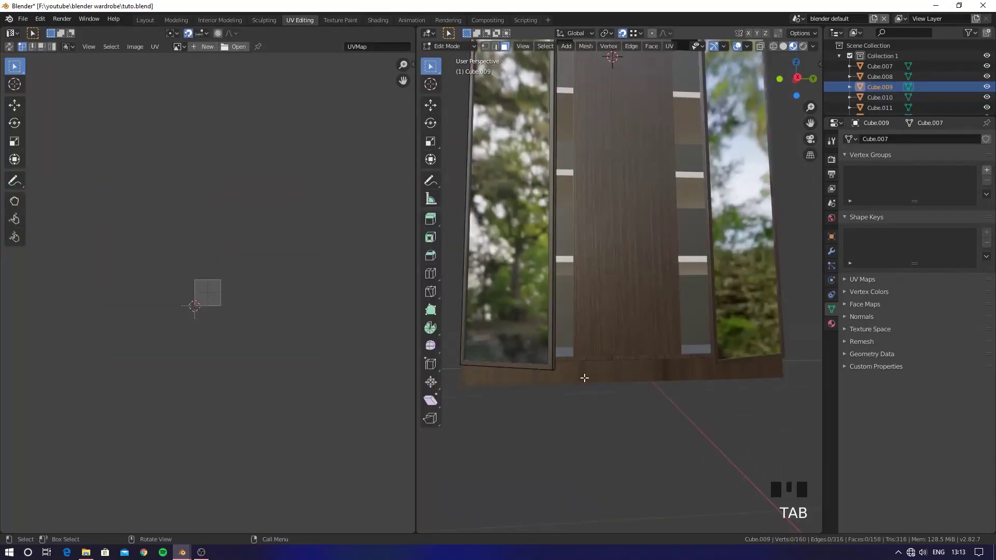
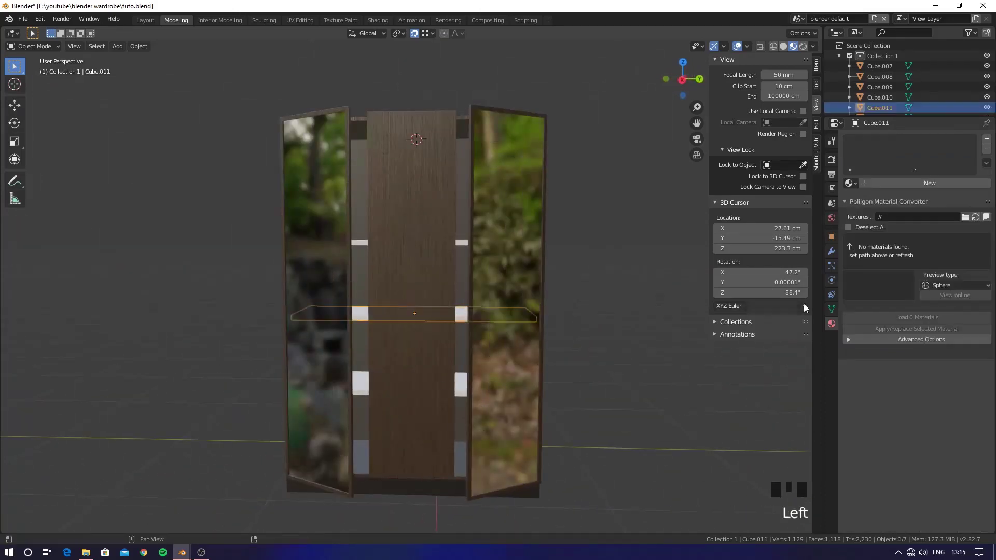
# Browse the existing materials to assign Material.001 to shelf Cube.011.
pyautogui.click(991, 142)
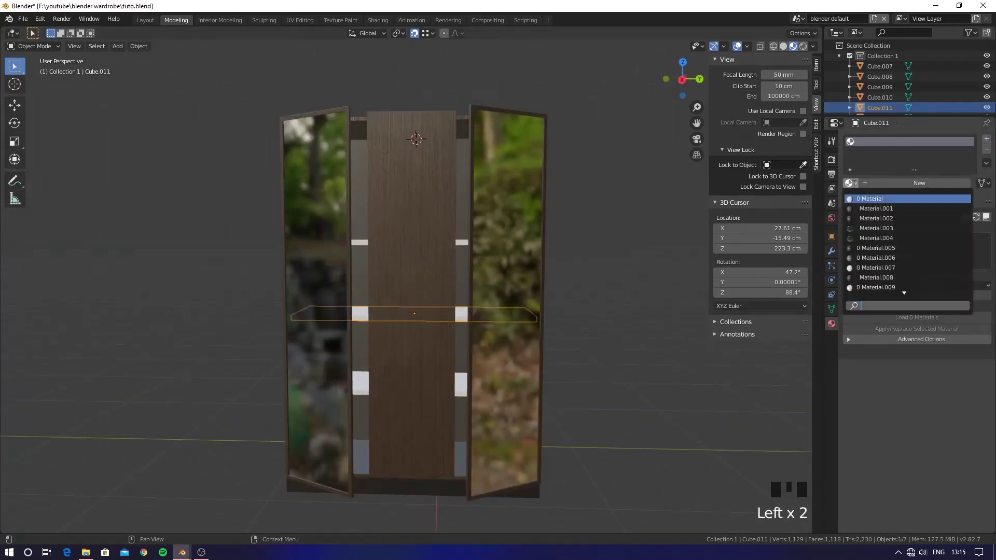